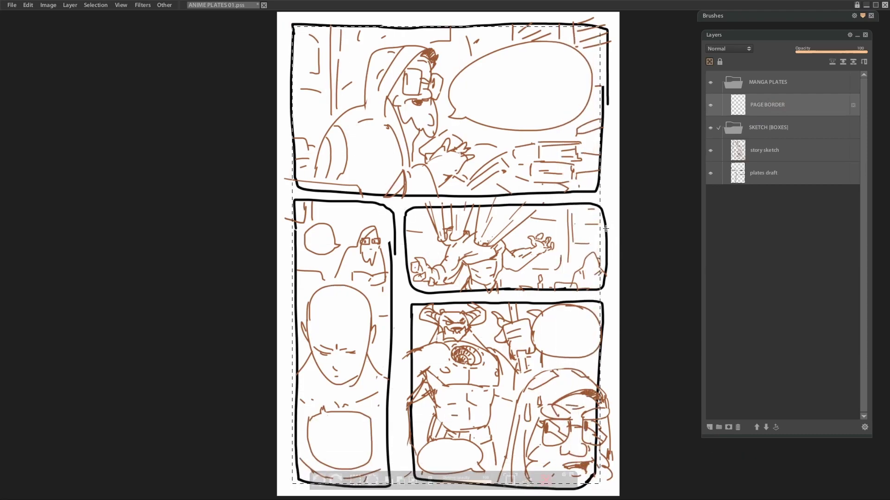
# Fill the PAGE BORDER layer with blue-grey and create a new canvas from it.
pyautogui.press('ctrl+BackSpace')
pyautogui.press('ctrl+z')
pyautogui.press('ctrl+d')
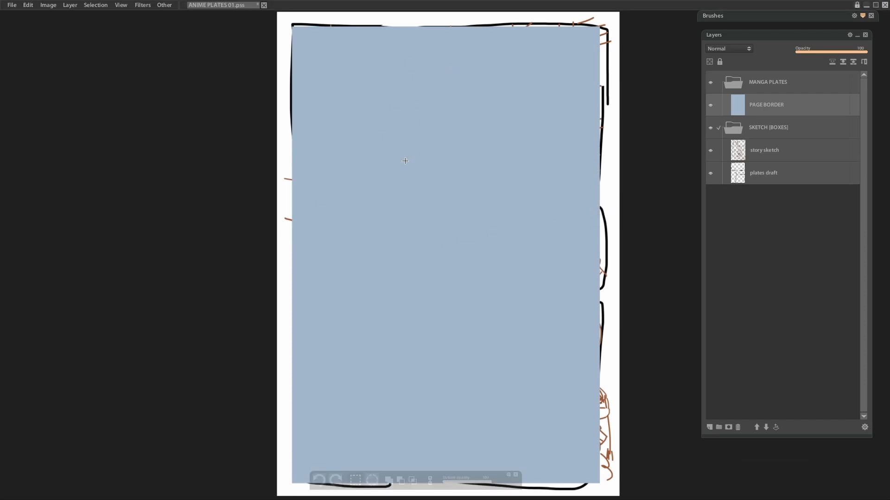
pyautogui.press('ctrl+n')
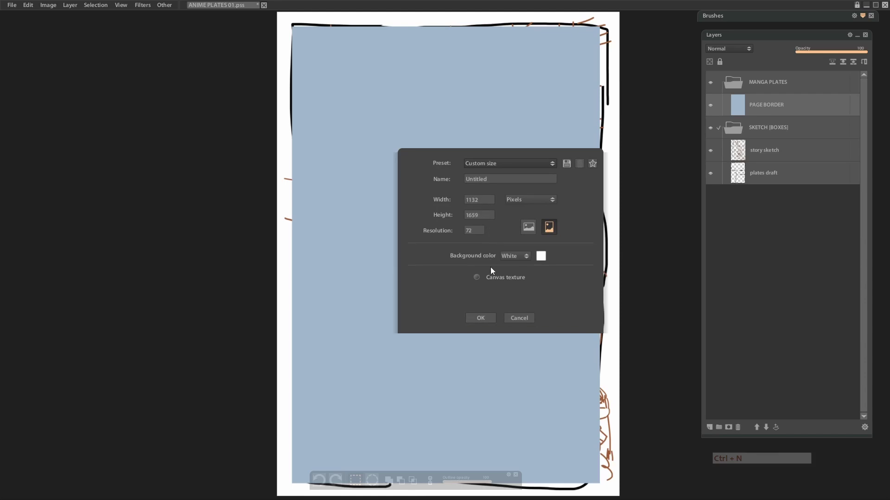
pyautogui.click(487, 319)
pyautogui.click(485, 323)
pyautogui.click(496, 293)
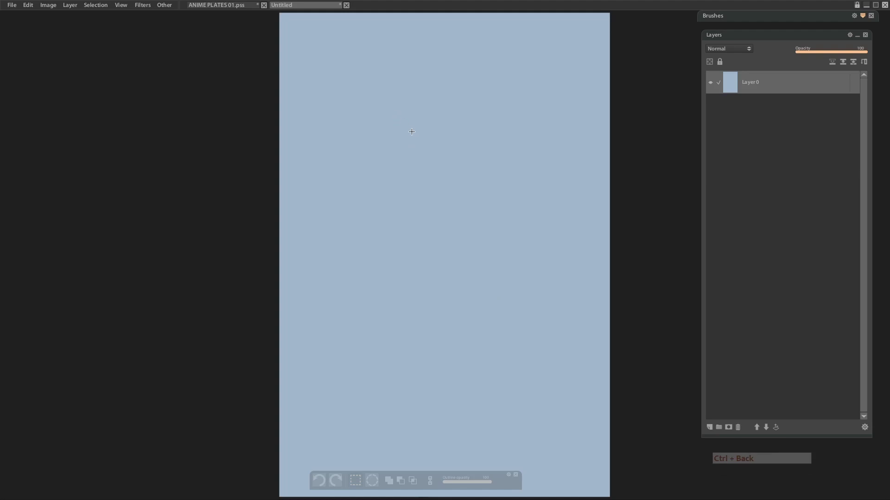
# Bring the blue Layer 0 into the MANGA PLATES folder and delete the old PAGE BORDER layer.
pyautogui.click(290, 37)
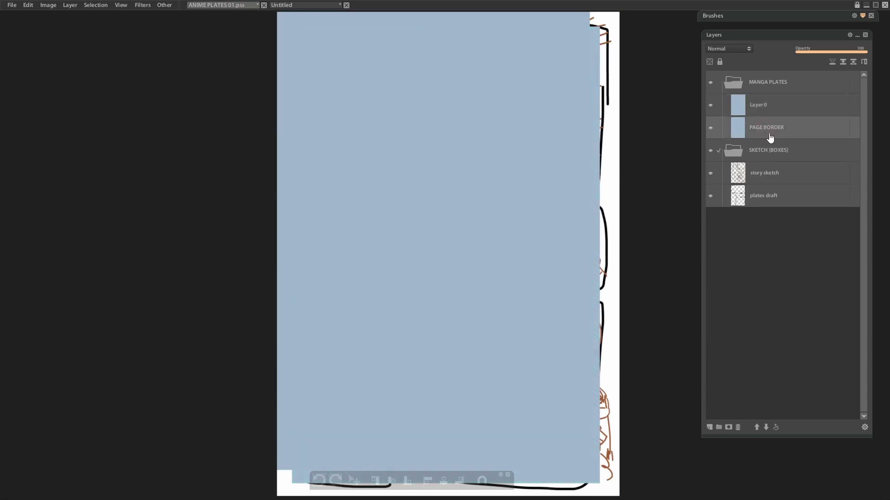
pyautogui.press('Delete')
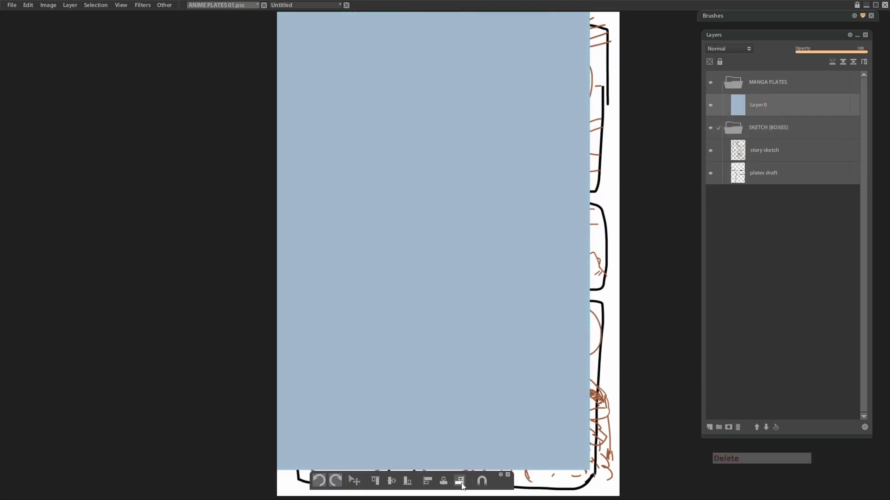
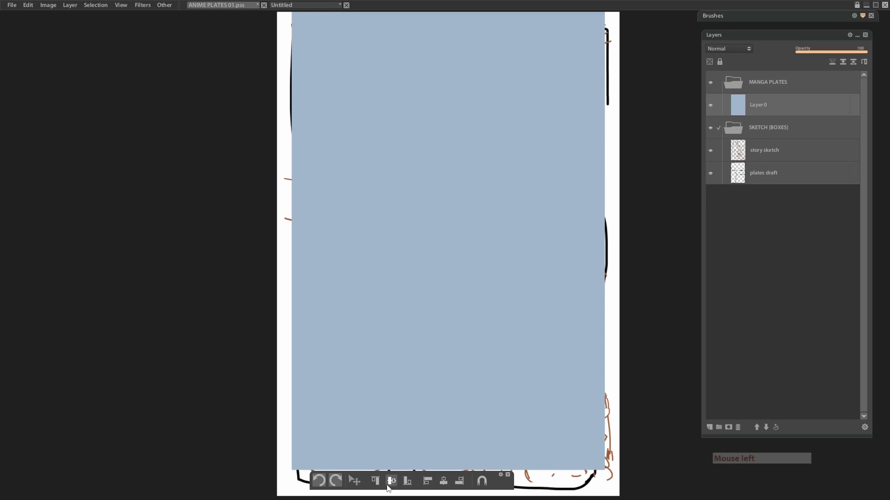
pyautogui.click(392, 482)
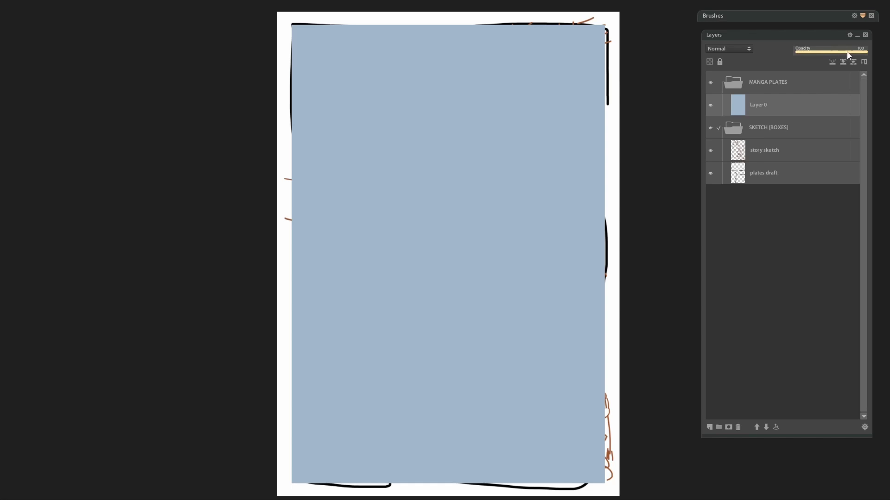
# Move the SKETCH (BOXES) folder above MANGA PLATES and lower its opacity so the blue shows through.
pyautogui.click(714, 86)
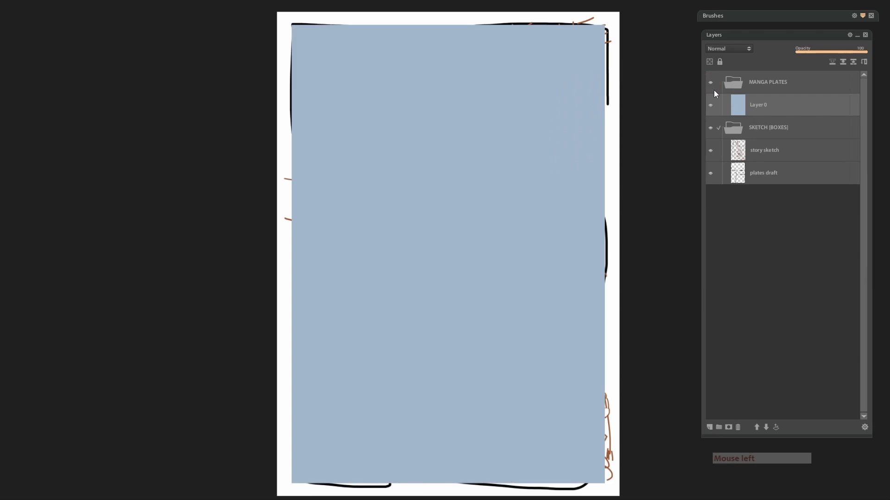
pyautogui.click(756, 106)
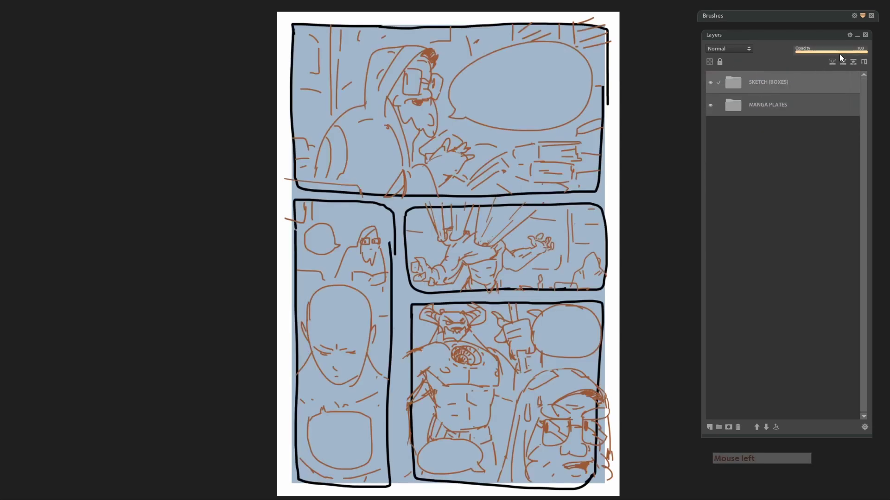
pyautogui.click(834, 53)
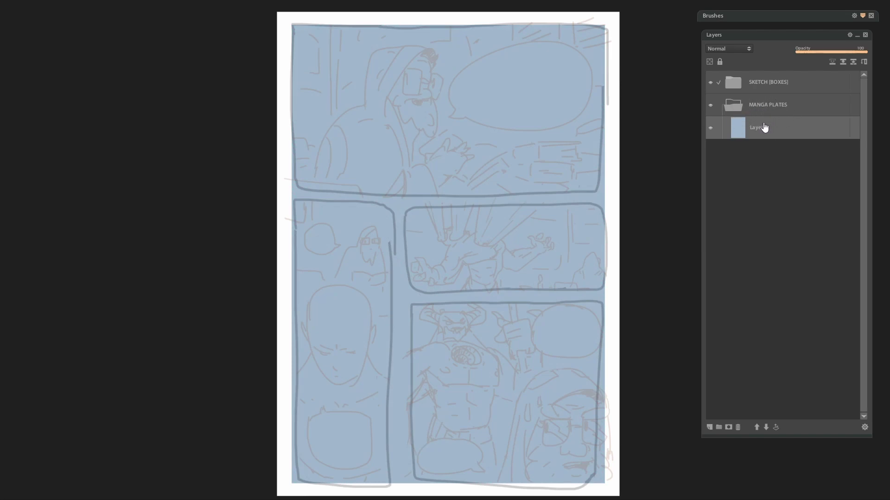
# Add a new empty layer above the blue Layer 0 inside MANGA PLATES.
pyautogui.press('F4')
pyautogui.press('F3')
pyautogui.press('F4')
pyautogui.press('F3')
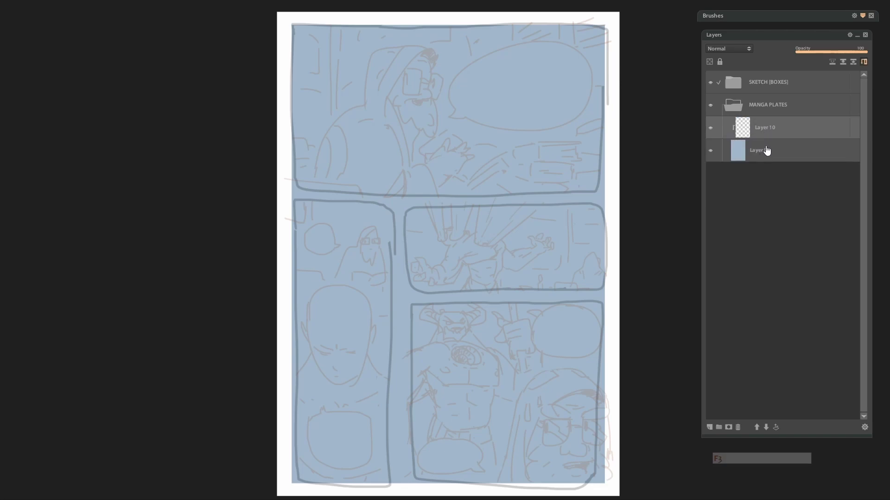
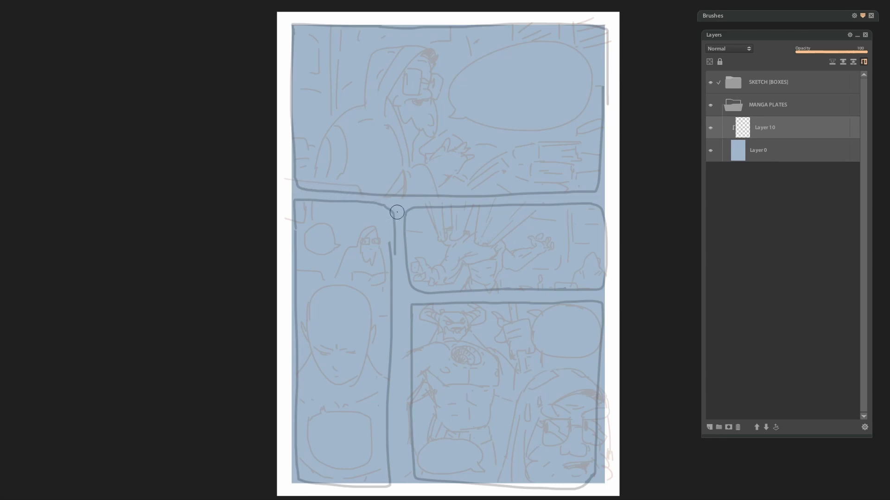
# Adjust the brush size for white gutter strokes, undo a bad stroke, and add a new layer for the next gutter.
pyautogui.click(406, 210)
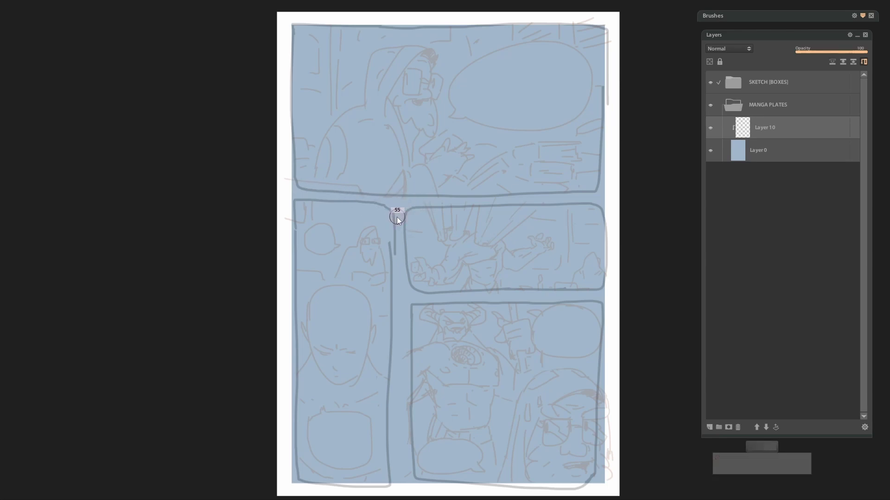
pyautogui.click(398, 221)
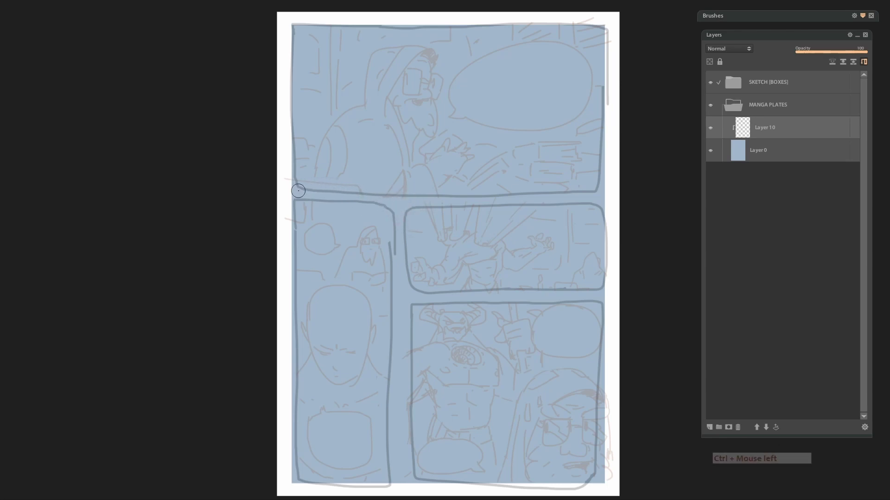
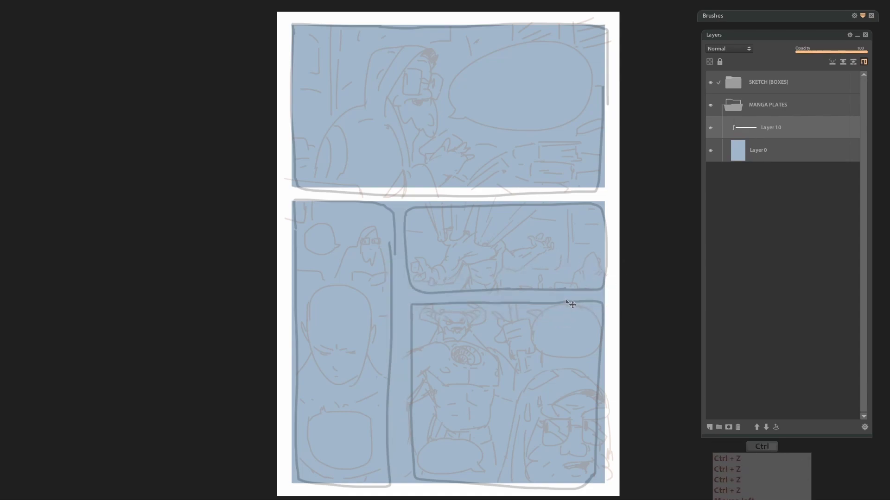
pyautogui.press('ctrl+z')
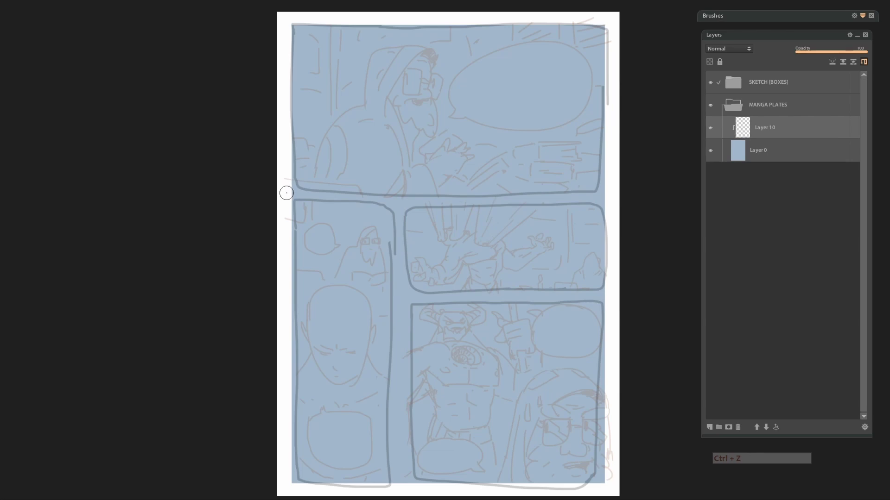
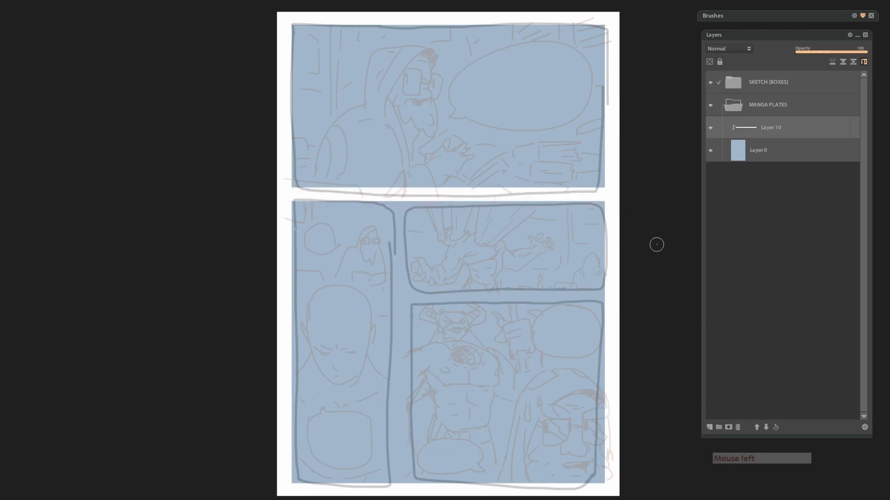
pyautogui.press('F4')
pyautogui.press('F3')
pyautogui.press('F4')
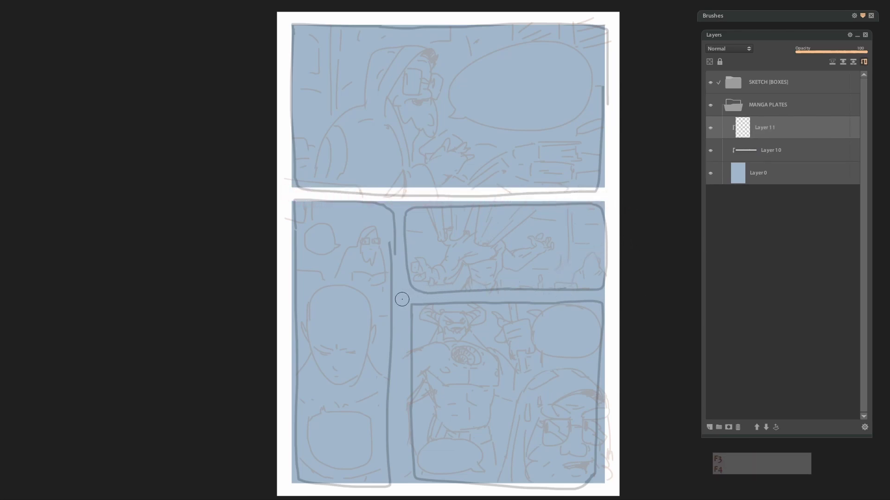
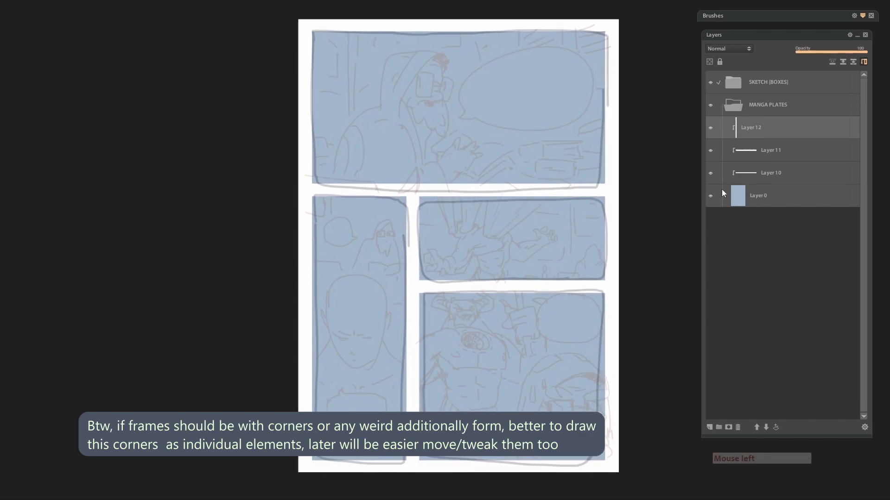
pyautogui.click(774, 180)
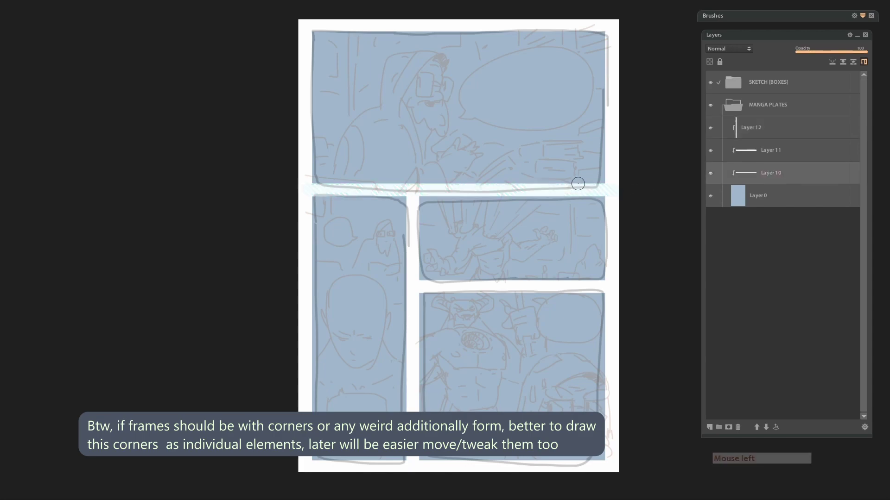
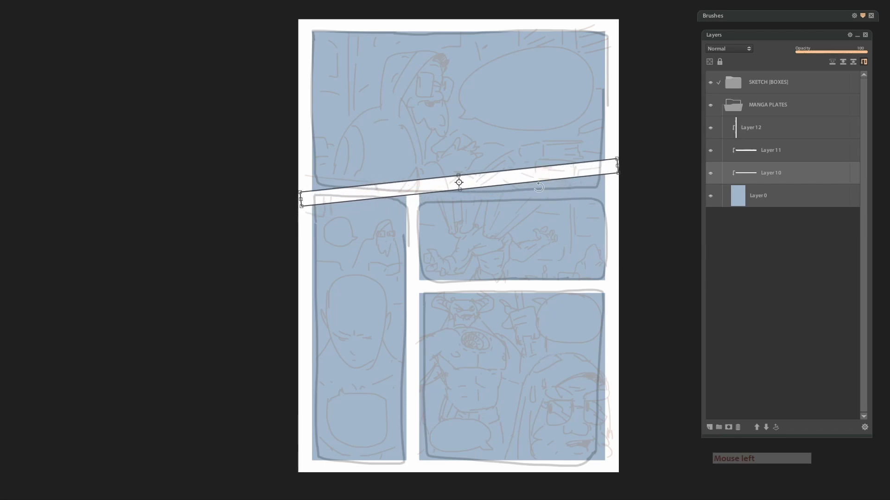
pyautogui.click(512, 185)
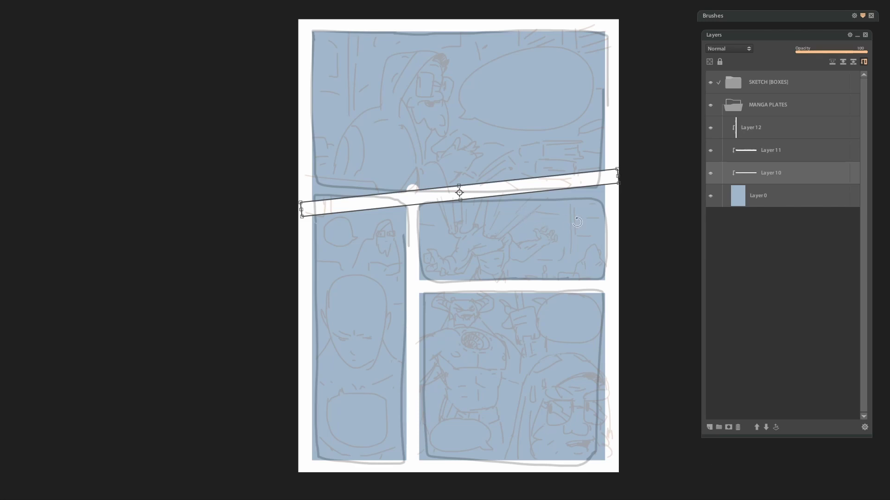
pyautogui.press('Escape')
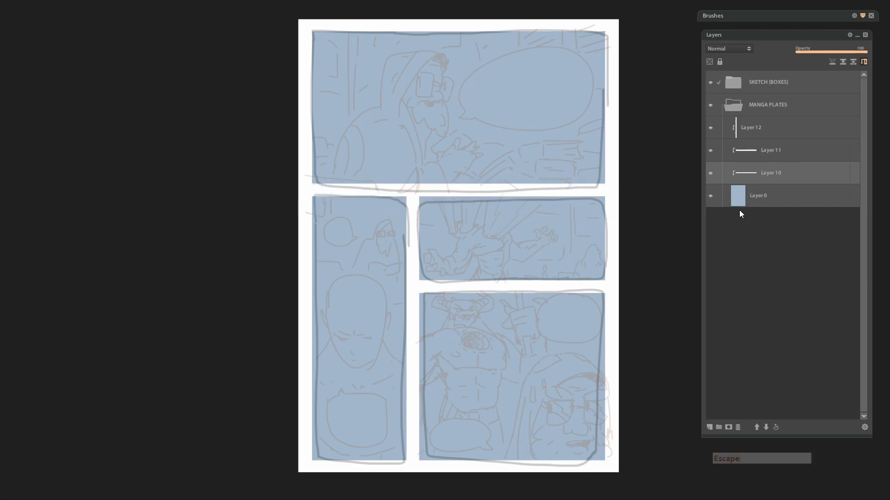
# Load Layer 0's selection and subtract the gutter layers so only the panel shapes stay selected.
pyautogui.click(742, 199)
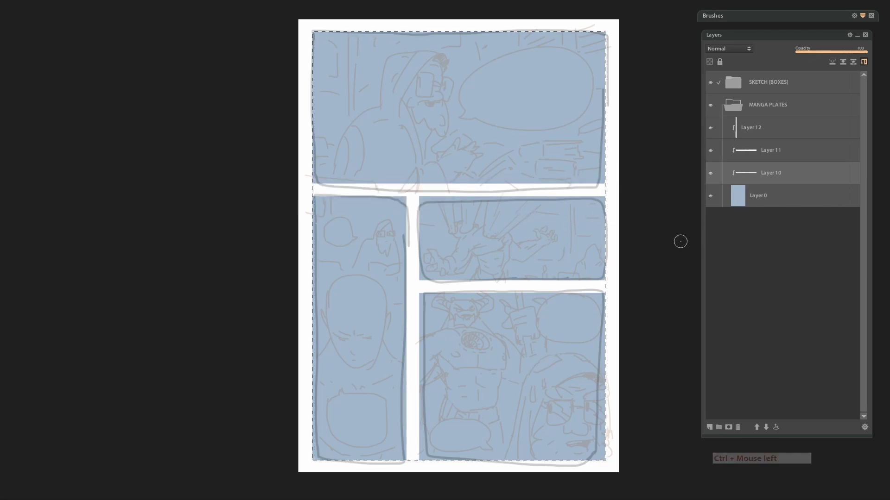
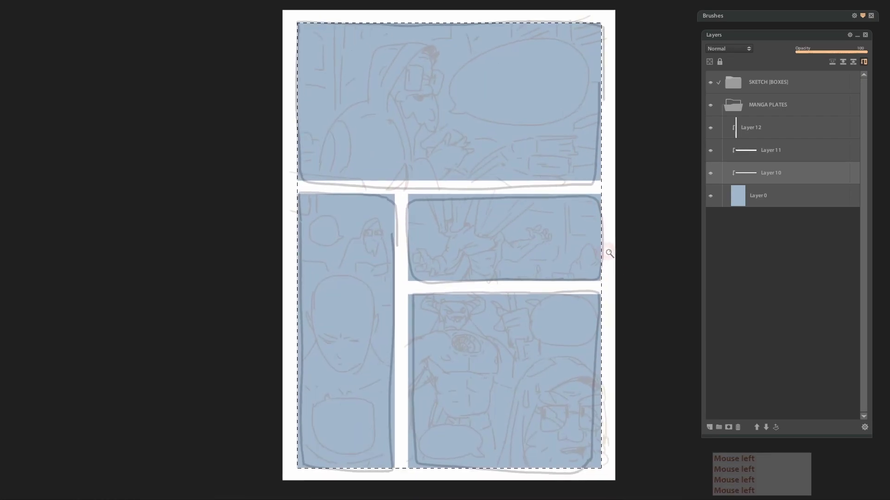
pyautogui.click(748, 178)
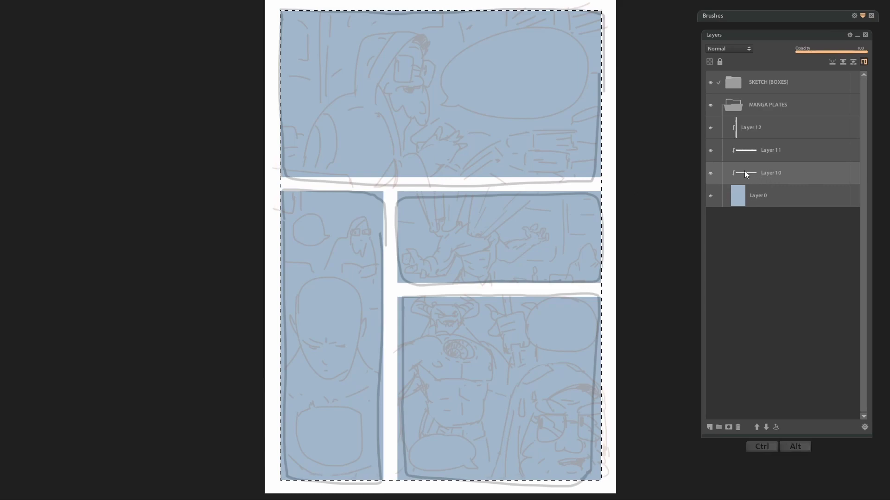
pyautogui.click(745, 176)
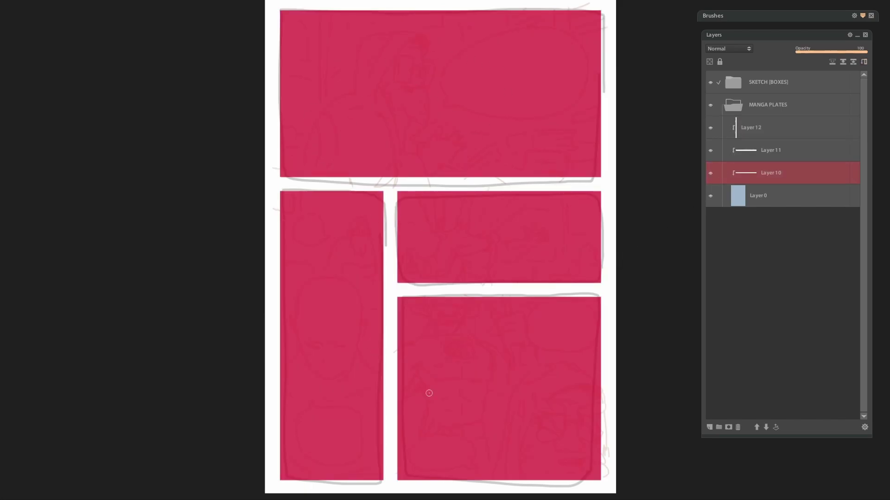
pyautogui.click(734, 106)
# Collapse and hide MANGA PLATES and restore the sketch folder to full opacity.
pyautogui.click(711, 108)
pyautogui.click(773, 85)
pyautogui.click(815, 55)
pyautogui.click(867, 55)
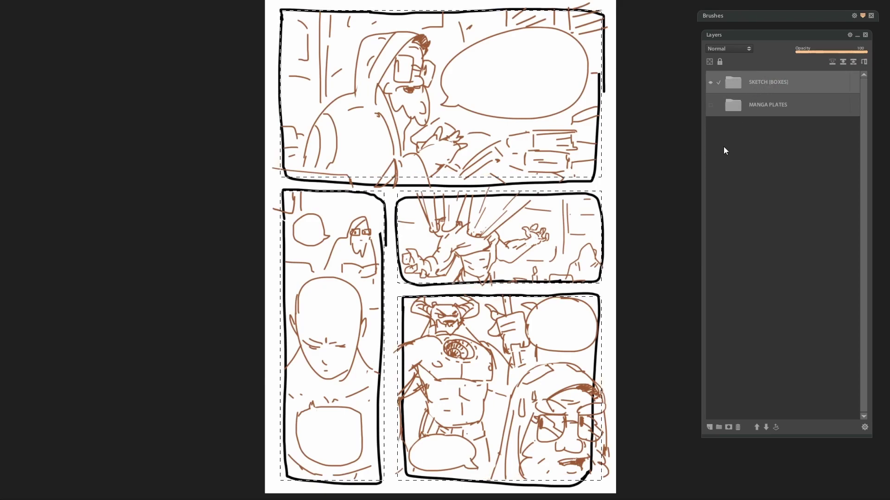
# Mask the sketch folder to the panel shapes, add Layer 14 inside it, and try a first Shift Edge amount.
pyautogui.click(730, 428)
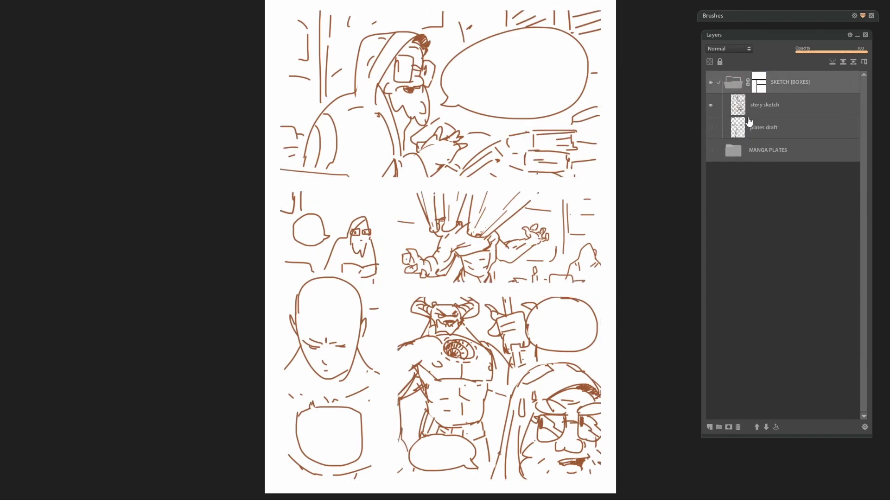
pyautogui.click(772, 110)
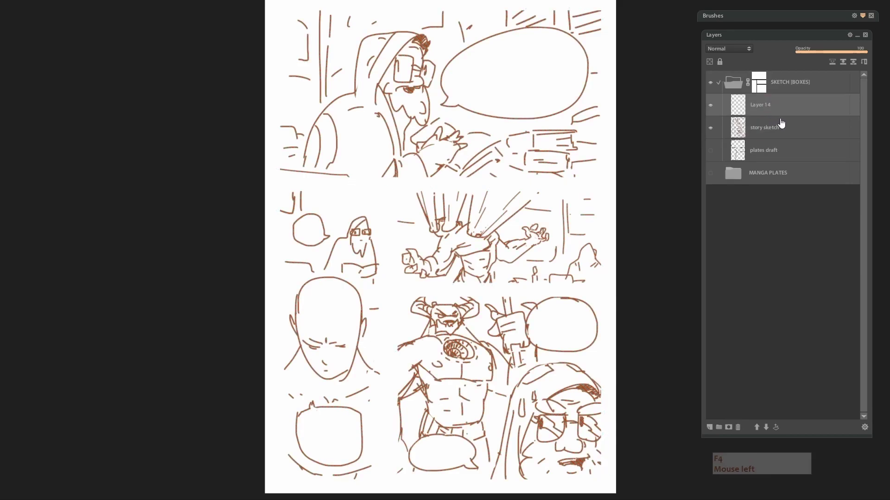
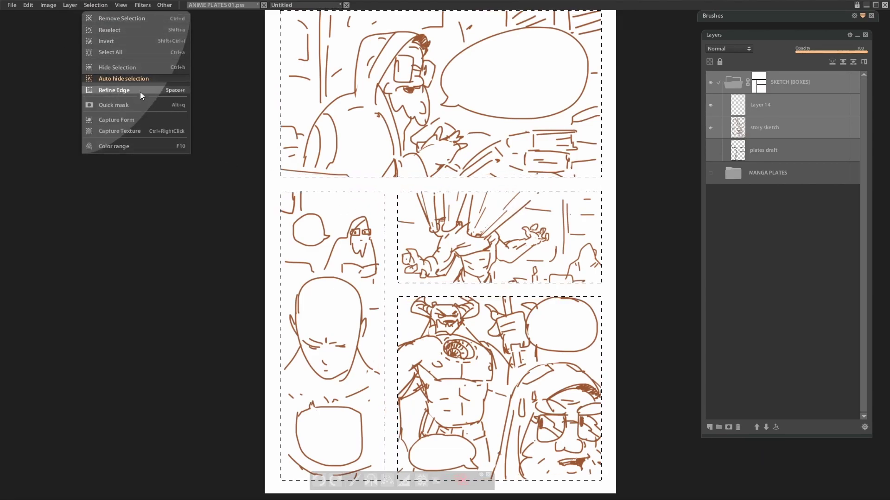
pyautogui.click(99, 100)
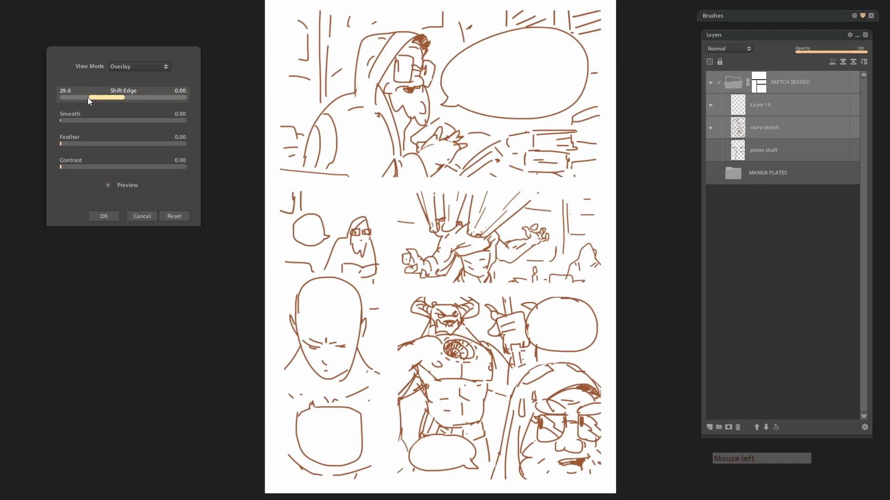
pyautogui.press('Escape')
pyautogui.press('Escape')
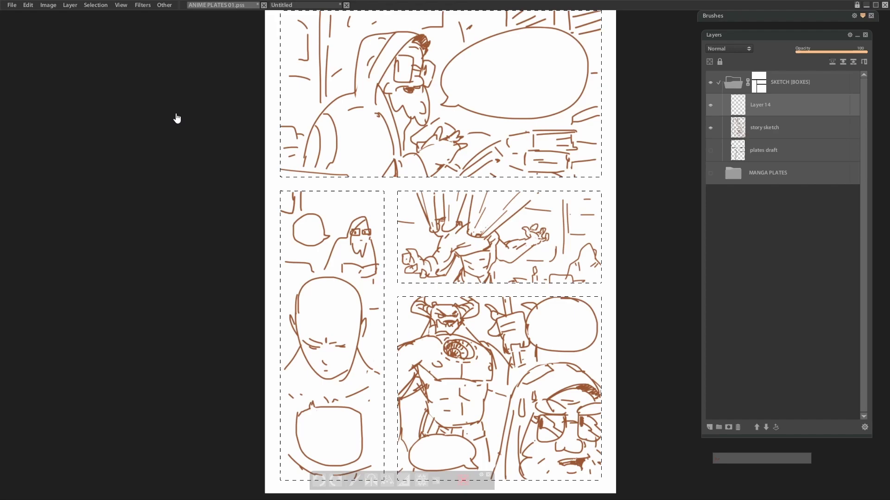
# Push the selection edge outward with Shift Edge set to about 19 and apply it.
pyautogui.click(101, 100)
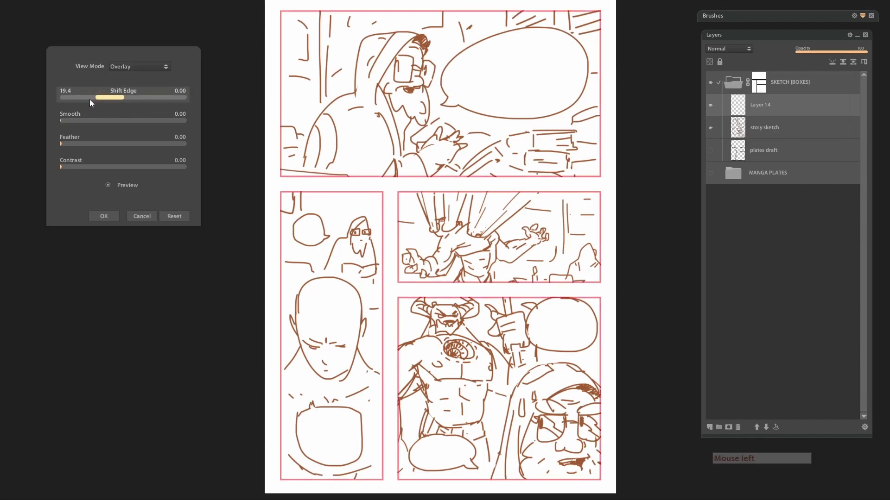
pyautogui.click(90, 101)
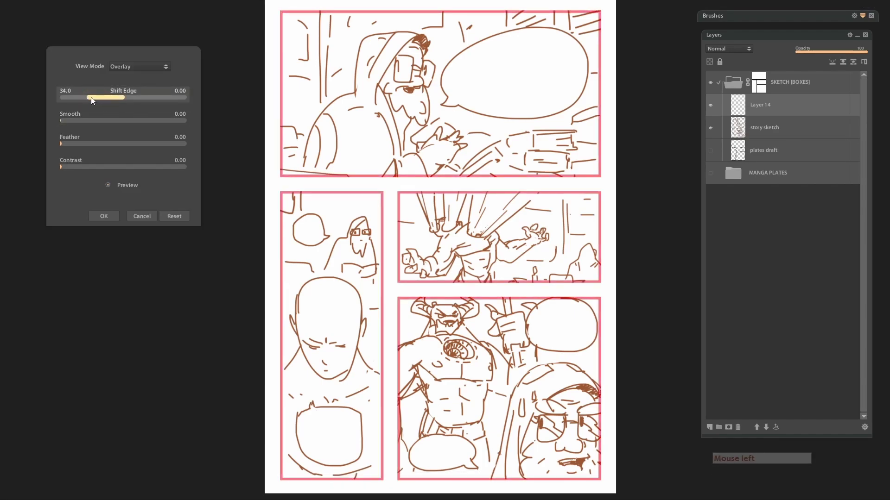
pyautogui.click(95, 102)
pyautogui.click(99, 101)
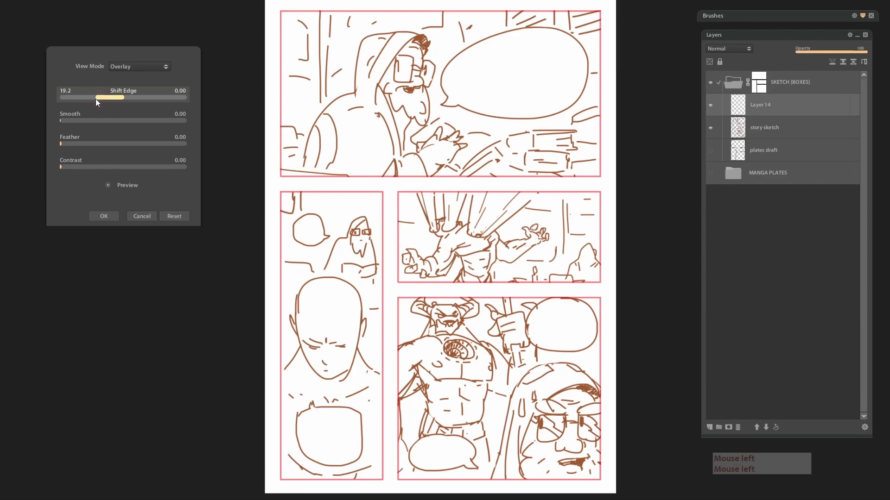
pyautogui.click(96, 102)
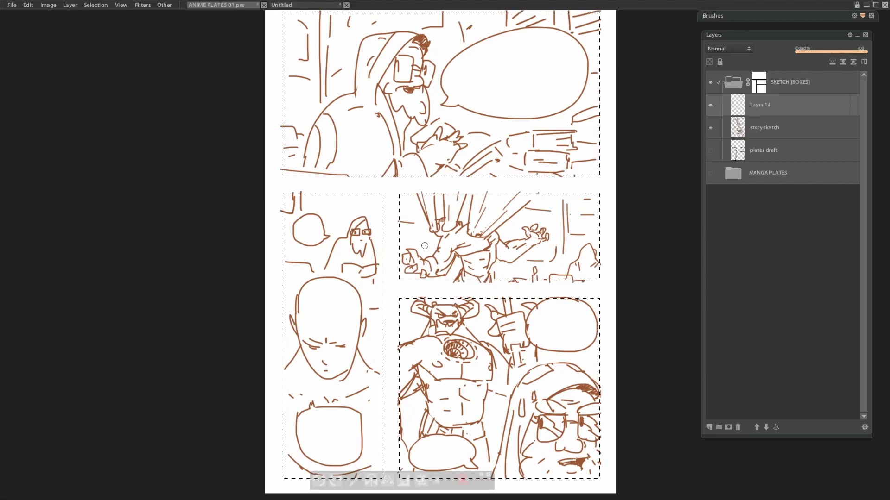
# Invert the selection to the gutters and margins, checking it with the mask preview.
pyautogui.press('alt+q')
pyautogui.press('alt+q')
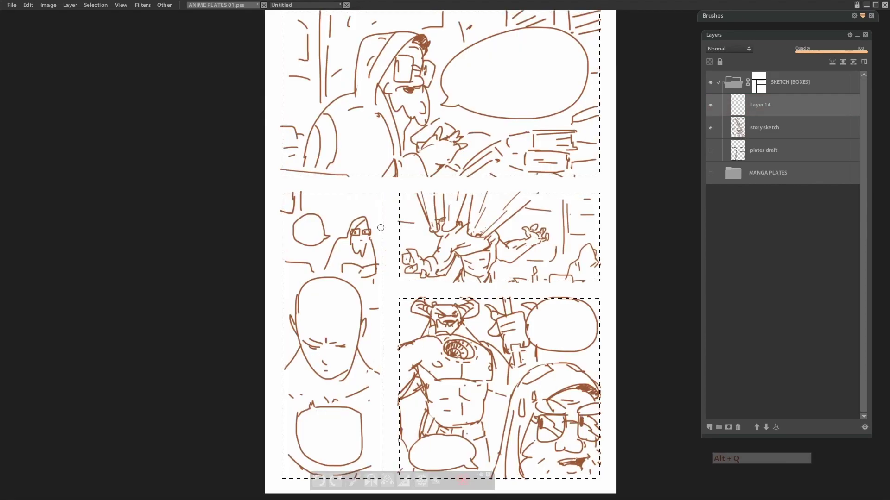
pyautogui.press('ctrl+i')
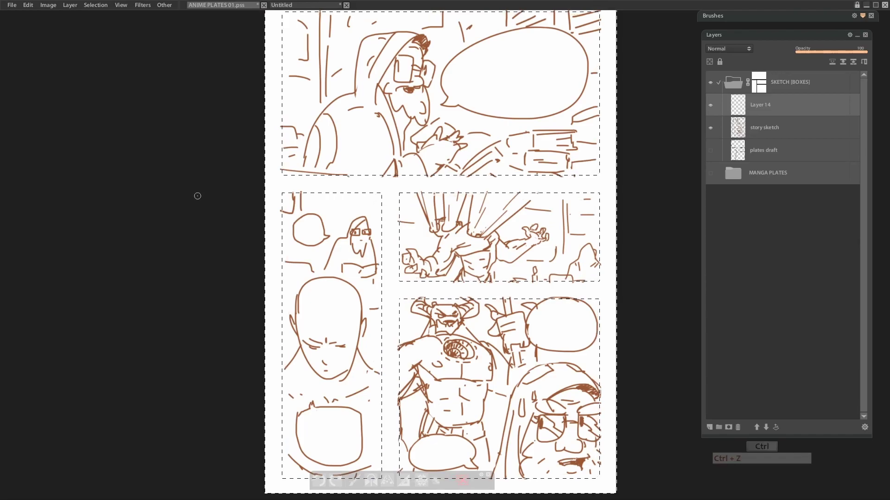
pyautogui.press('alt+q')
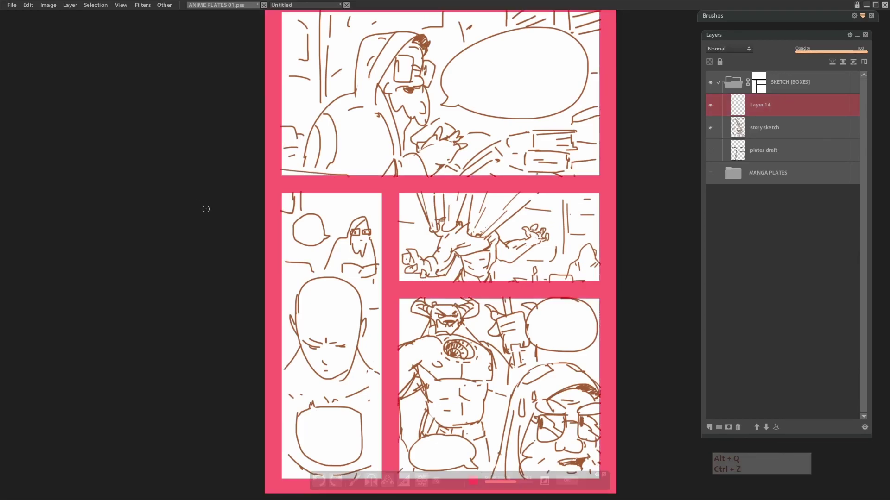
pyautogui.press('alt+q')
pyautogui.press('alt+q')
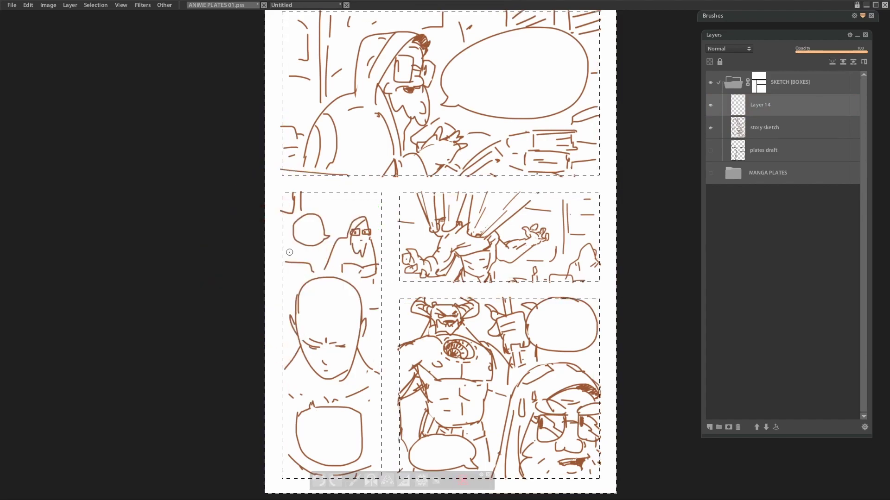
# Fill the panel borders with colour and darken them to black with HSB Brightness at -37.
pyautogui.press('ctrl+BackSpace')
pyautogui.press('ctrl+BackSpace')
pyautogui.press('ctrl+d')
pyautogui.press('ctrl+BackSpace')
pyautogui.press('ctrl+u')
pyautogui.click(120, 131)
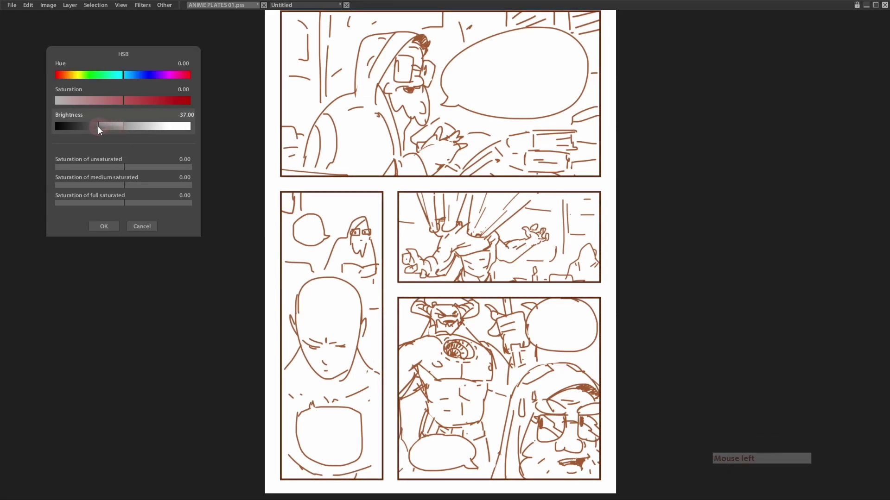
pyautogui.click(104, 230)
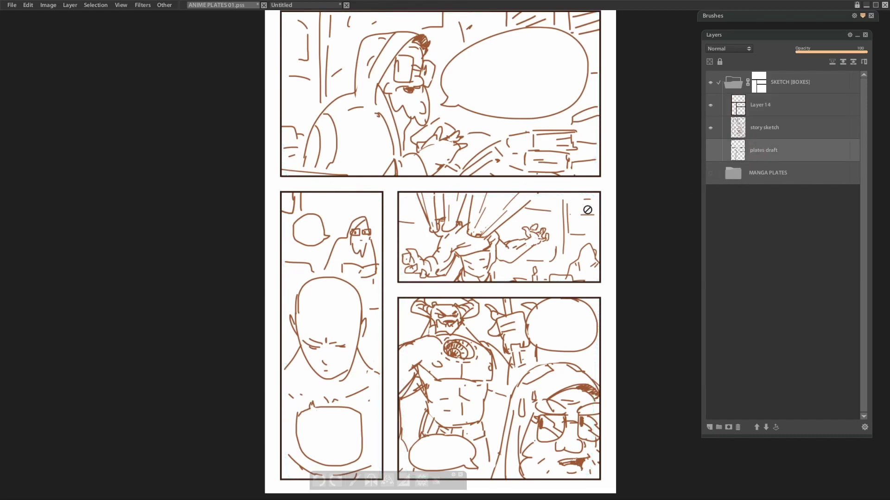
# Fill a new Layer 15 with orange at about 31 opacity for a peach tint, then add empty Layer 16.
pyautogui.press('F4')
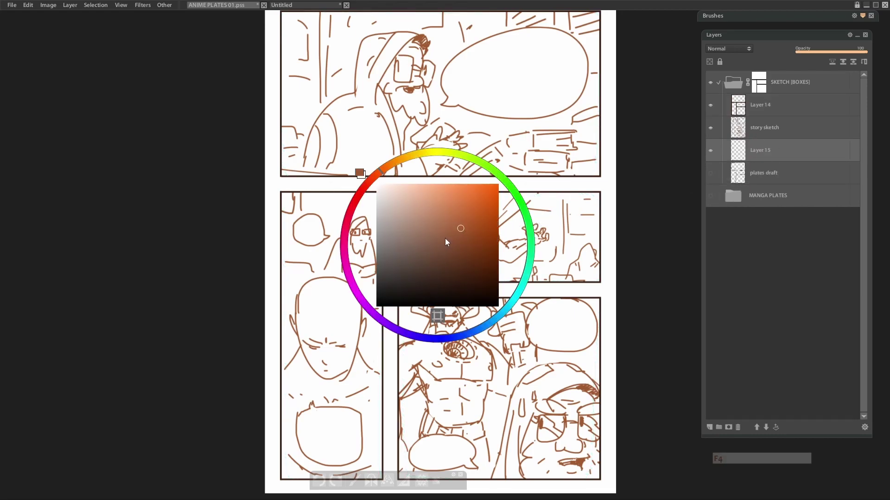
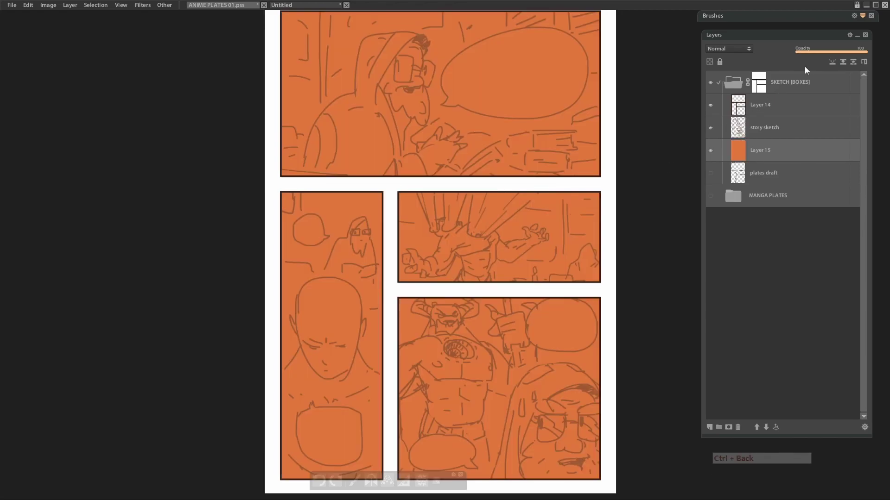
pyautogui.click(826, 54)
pyautogui.click(818, 55)
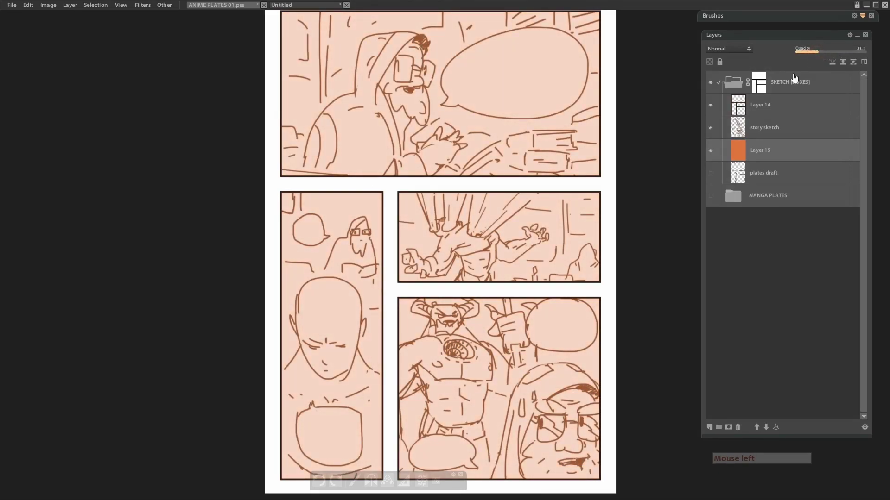
pyautogui.press('F4')
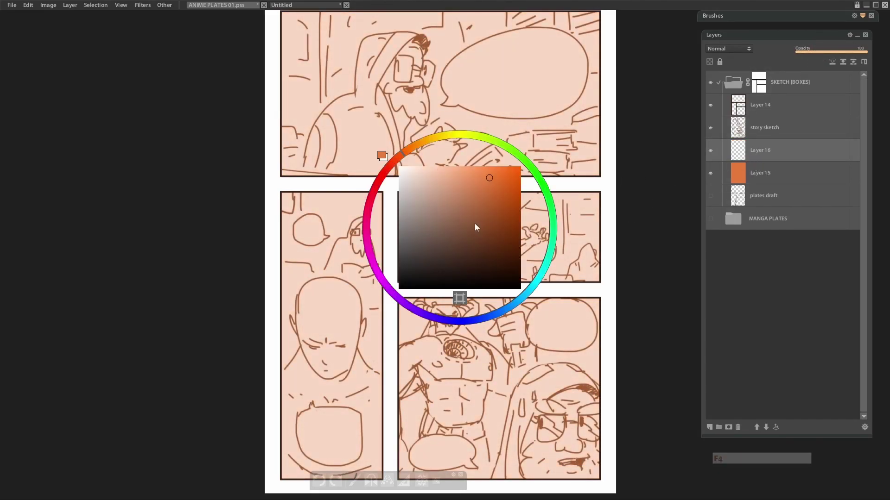
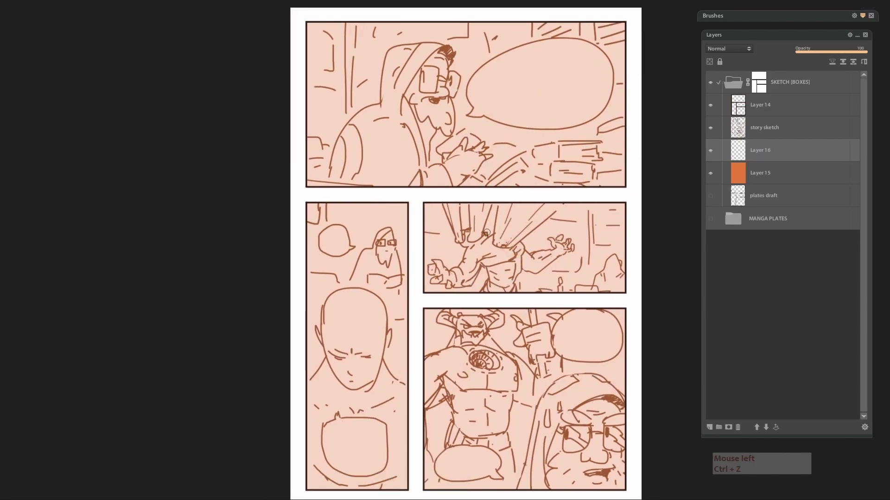
# Undo the test stroke, move Layer 16 above story sketch and group it into a new folder.
pyautogui.press('ctrl+z')
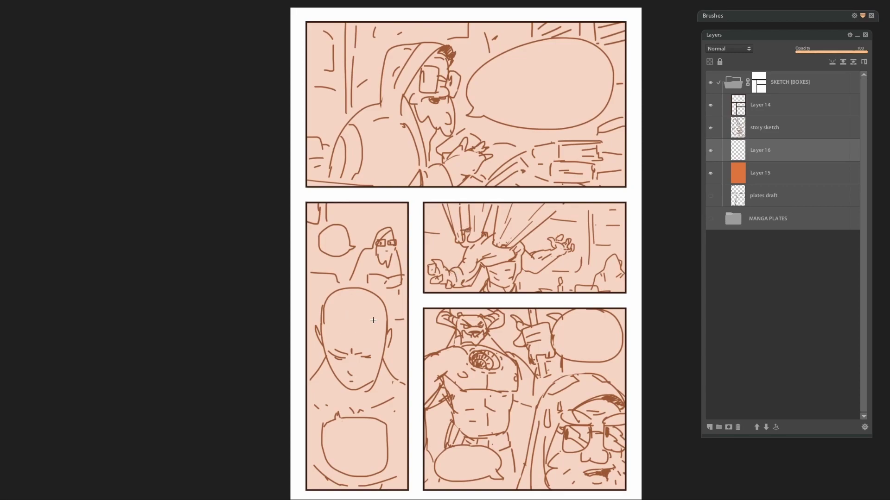
pyautogui.click(525, 278)
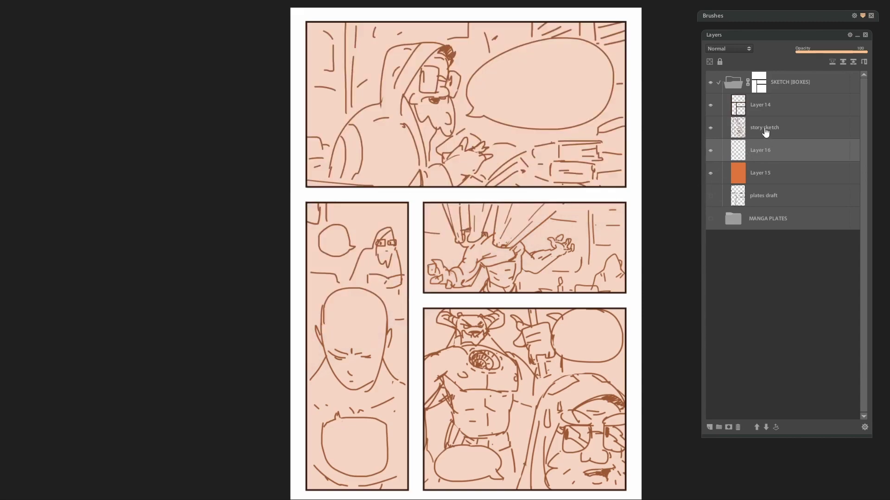
pyautogui.click(767, 150)
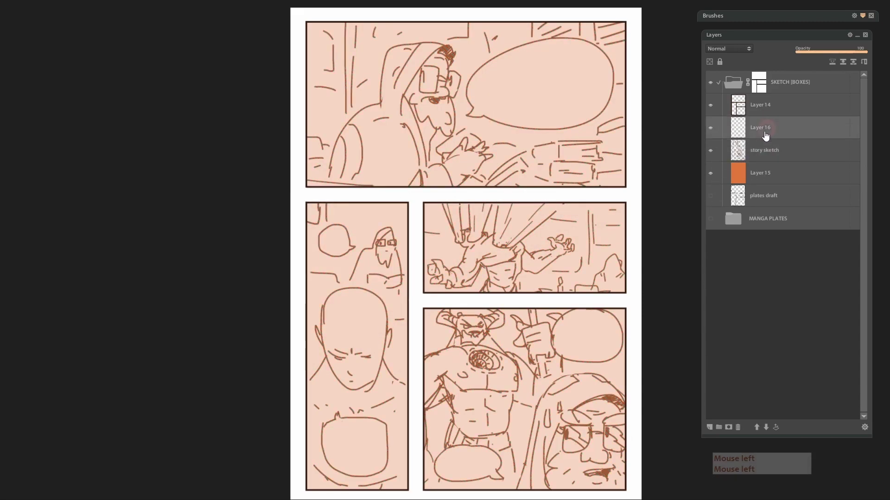
pyautogui.click(751, 160)
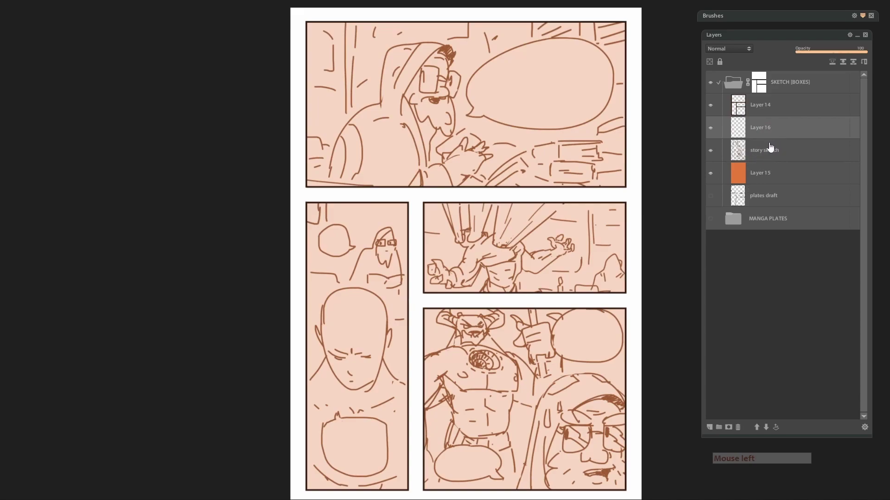
pyautogui.press('ctrl+g')
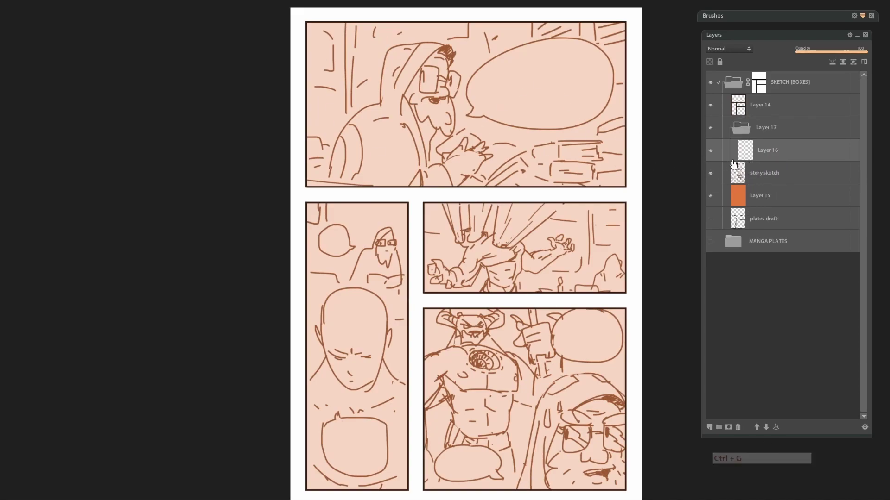
# Rename the folder A and duplicate it to start the B, C and D copies.
pyautogui.click(777, 131)
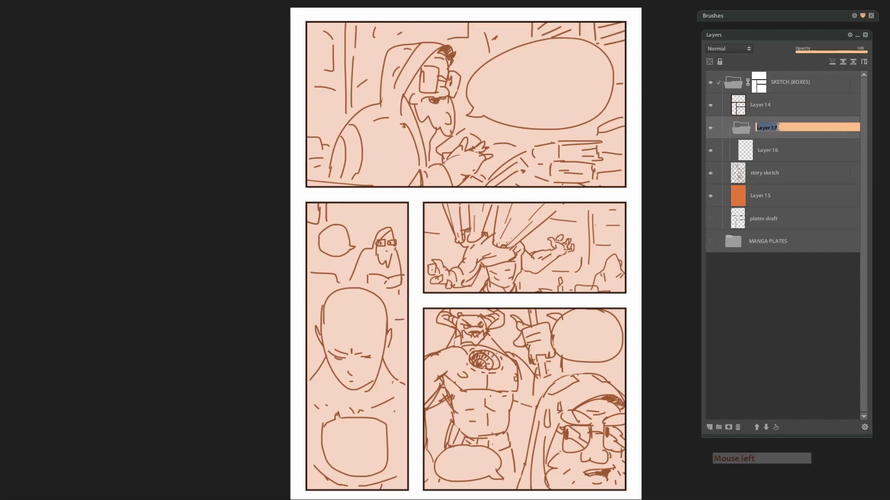
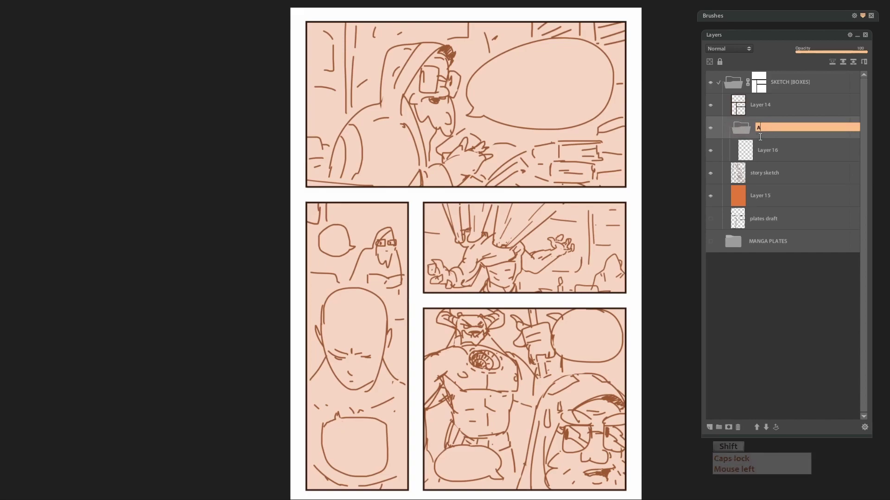
pyautogui.press('Return')
pyautogui.press('ctrl+j')
pyautogui.press('ctrl+j')
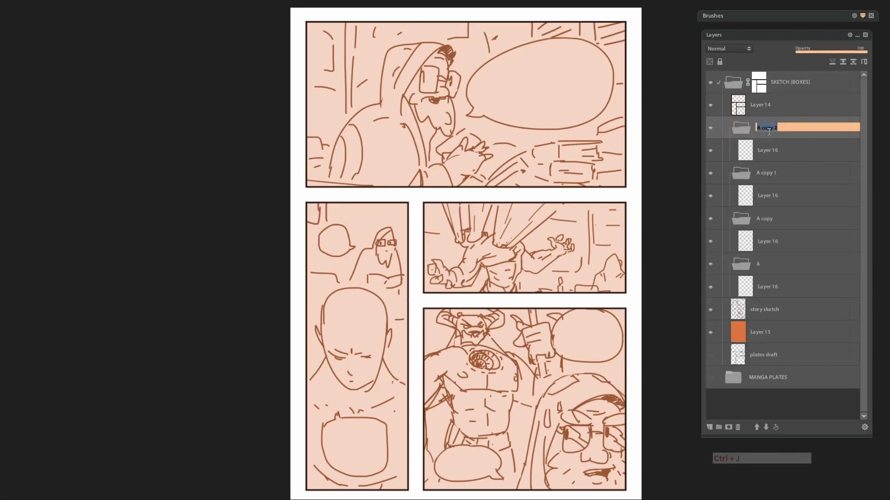
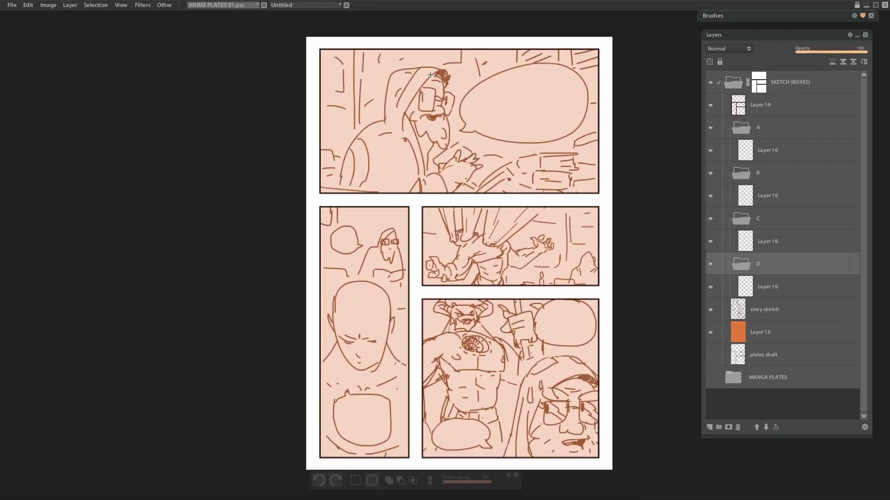
# Lasso the top panel and mask folder A to that selection.
pyautogui.click(396, 84)
pyautogui.press('ctrl+d')
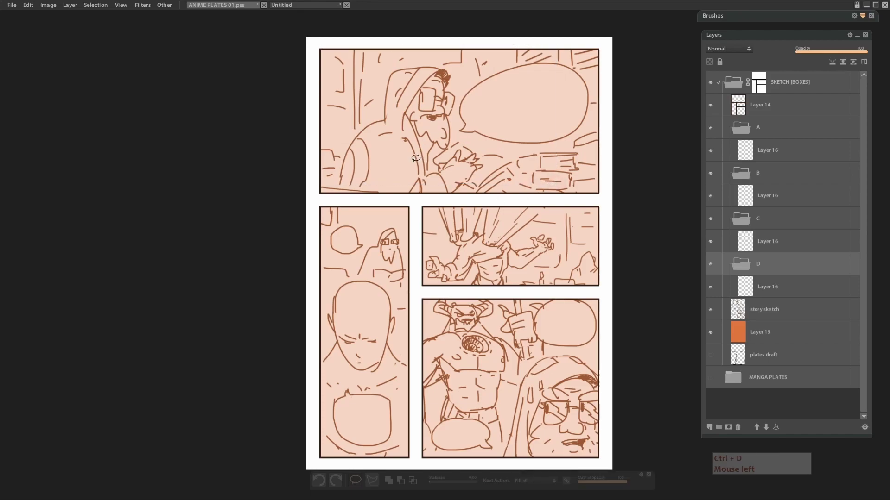
pyautogui.press('ctrl+d')
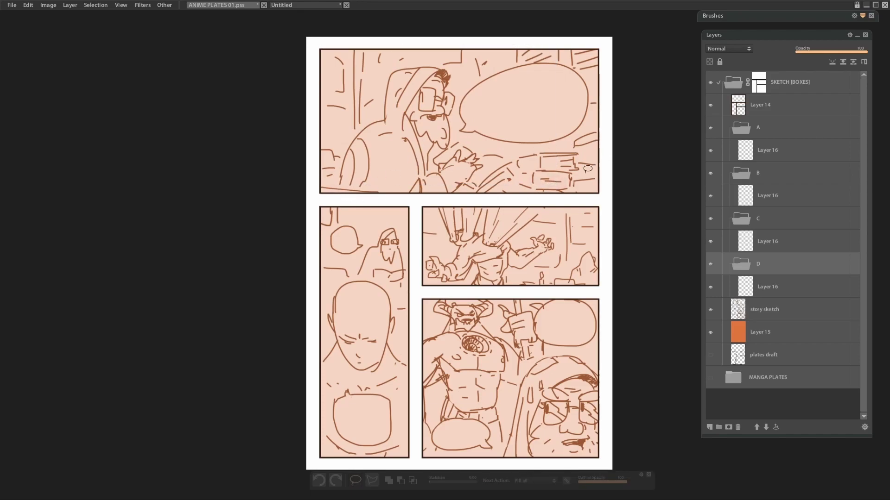
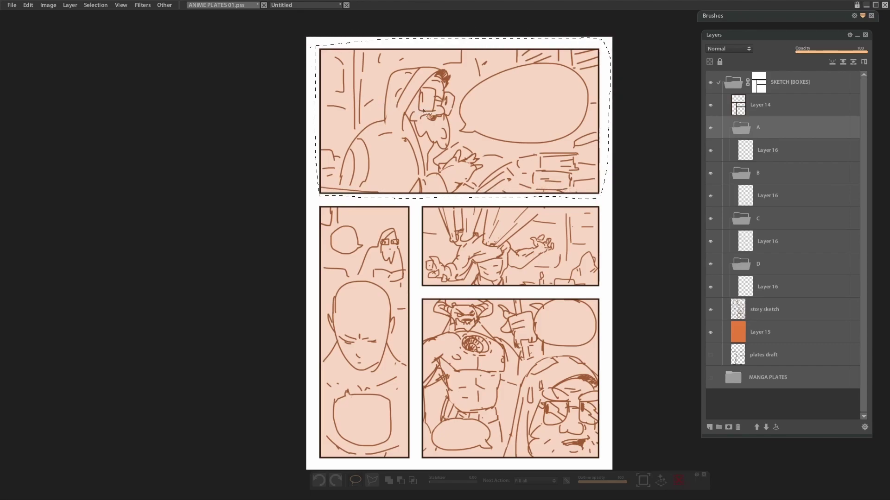
pyautogui.press('shift+F4')
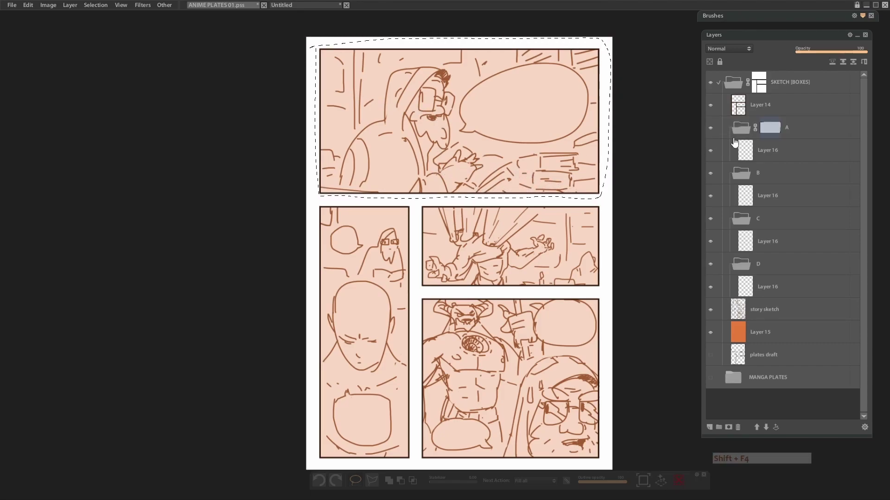
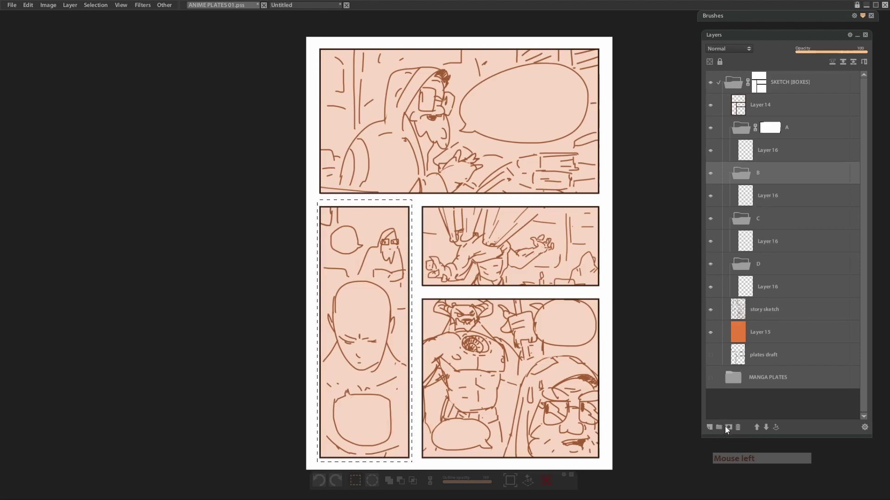
# Select the tall left panel and mask folder B to it.
pyautogui.click(730, 430)
pyautogui.press('ctrl+d')
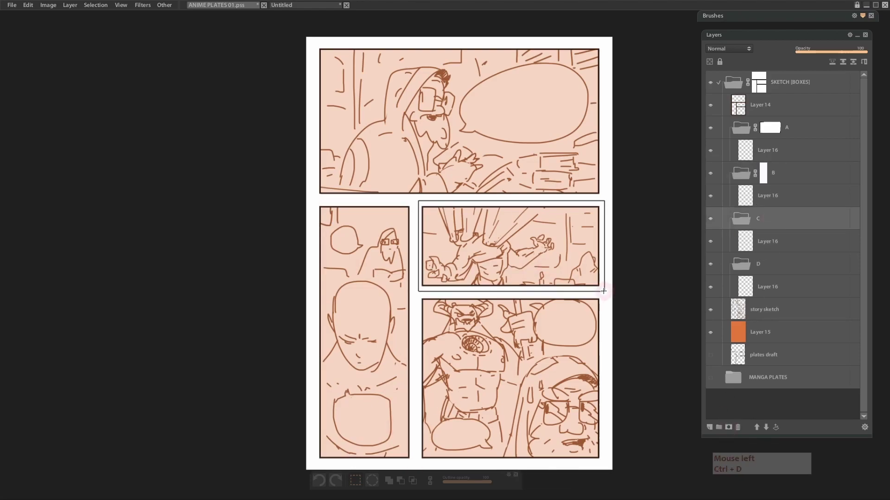
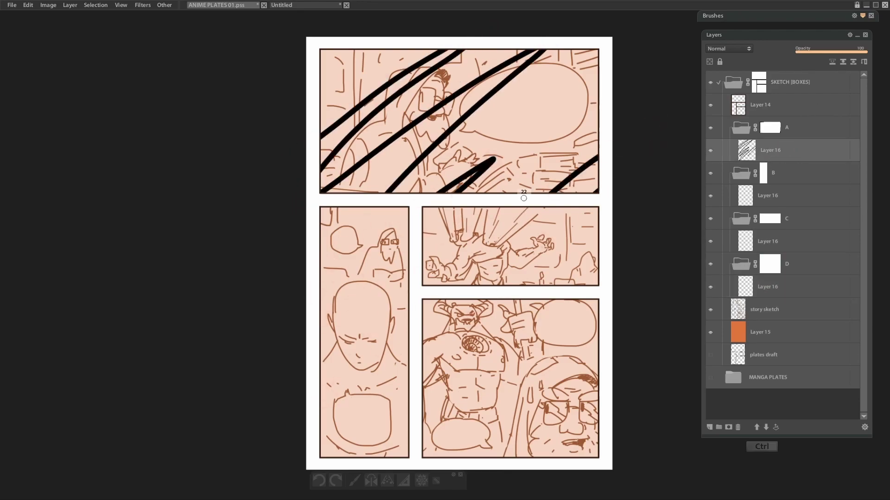
# Clear the test strokes from Layer 16 in folder A's top panel.
pyautogui.click(457, 164)
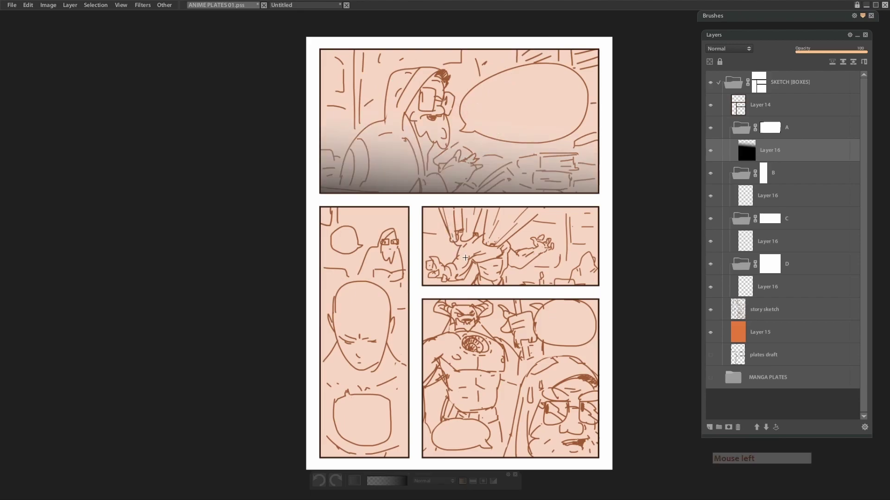
pyautogui.click(469, 254)
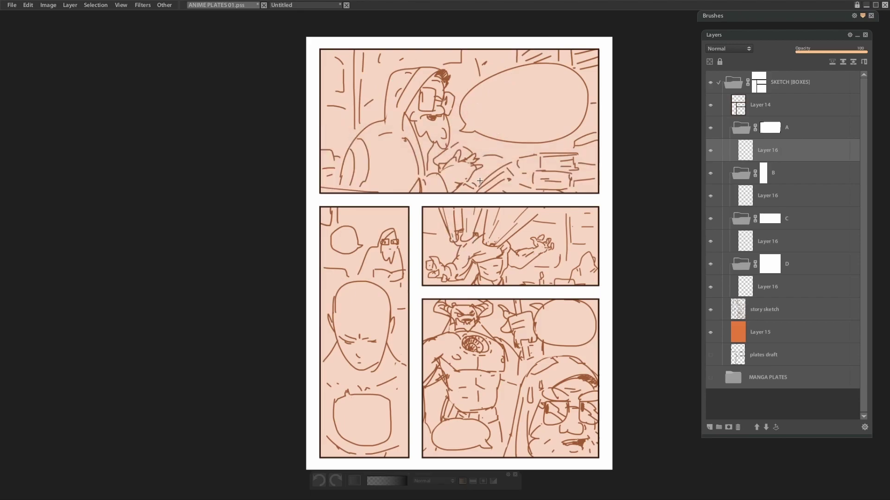
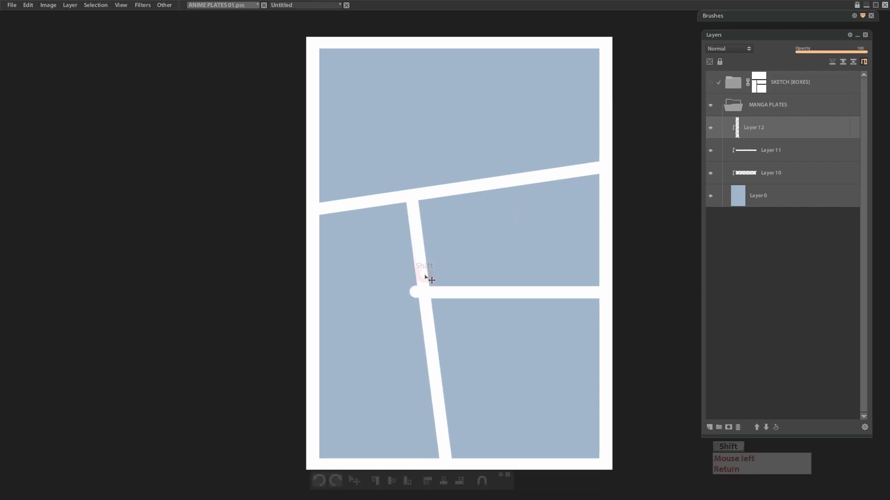
# Finish the slanted gutter bars and toggle the sketch to check the panel plates beneath.
pyautogui.click(478, 294)
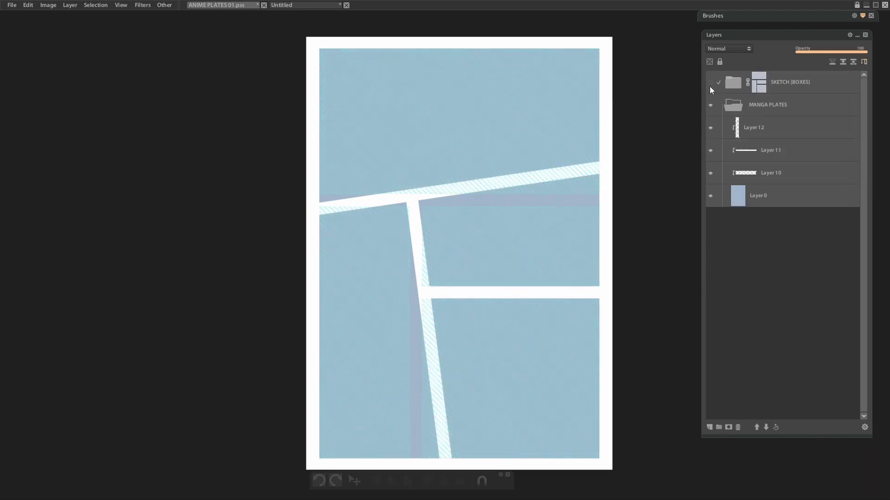
pyautogui.click(710, 86)
pyautogui.click(763, 89)
pyautogui.press('Delete')
pyautogui.click(757, 111)
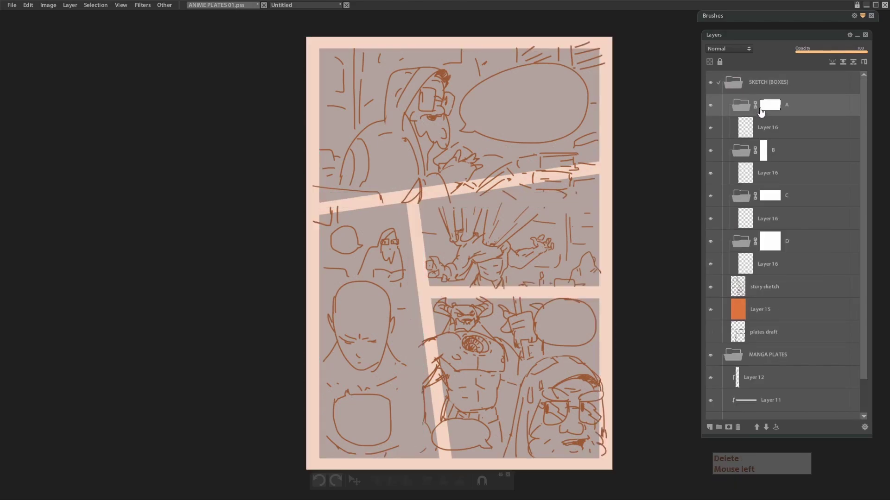
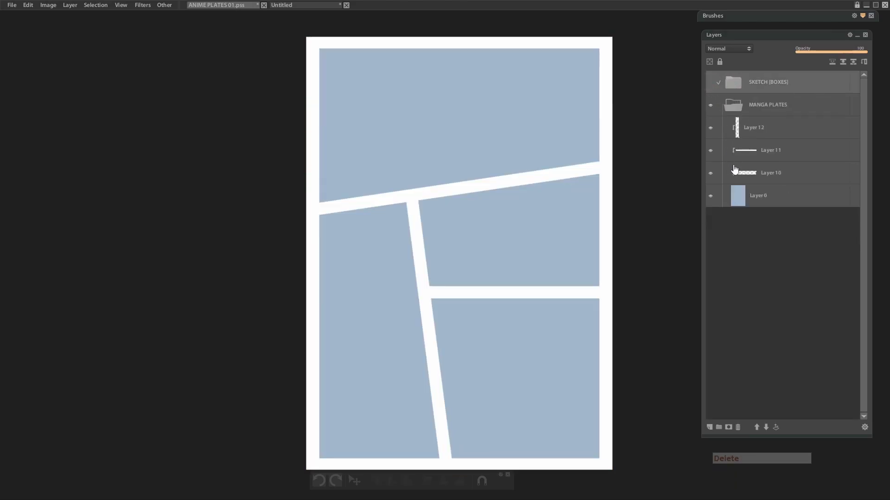
pyautogui.click(740, 200)
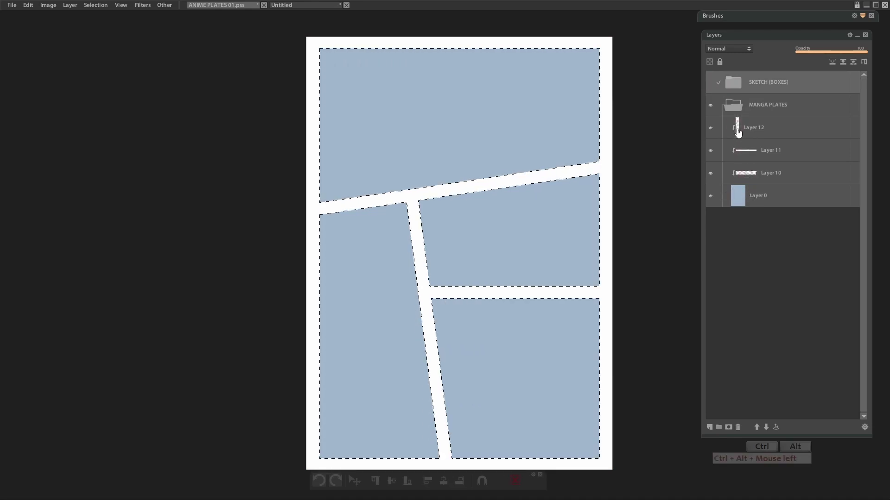
# Load the four panel areas as a selection from the plates, then show SKETCH [BOXES] and hide MANGA PLATES.
pyautogui.click(736, 110)
pyautogui.click(771, 85)
pyautogui.click(713, 89)
pyautogui.click(786, 91)
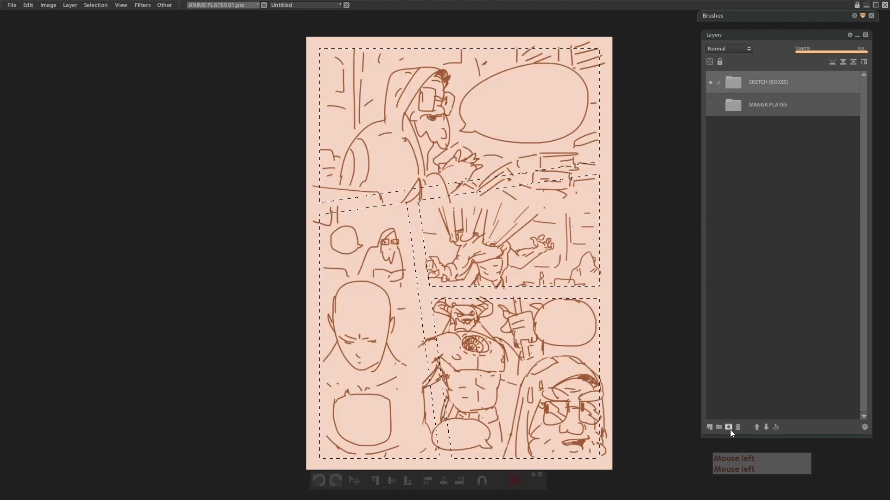
# Apply the panel selection as the SKETCH [BOXES] folder mask and add Layer 29 for the outlines.
pyautogui.click(730, 429)
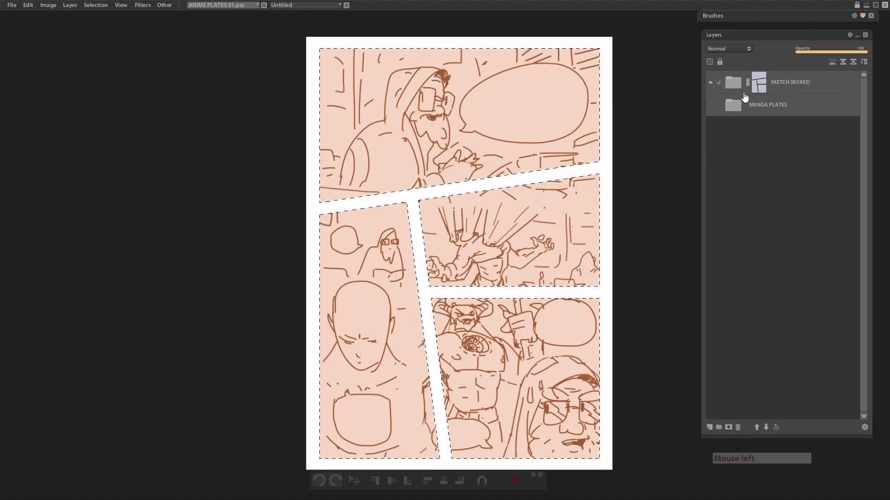
pyautogui.click(815, 106)
pyautogui.press('F4')
# Refine the selection edge and invert it to fill a thick black outline around every panel.
pyautogui.click(790, 130)
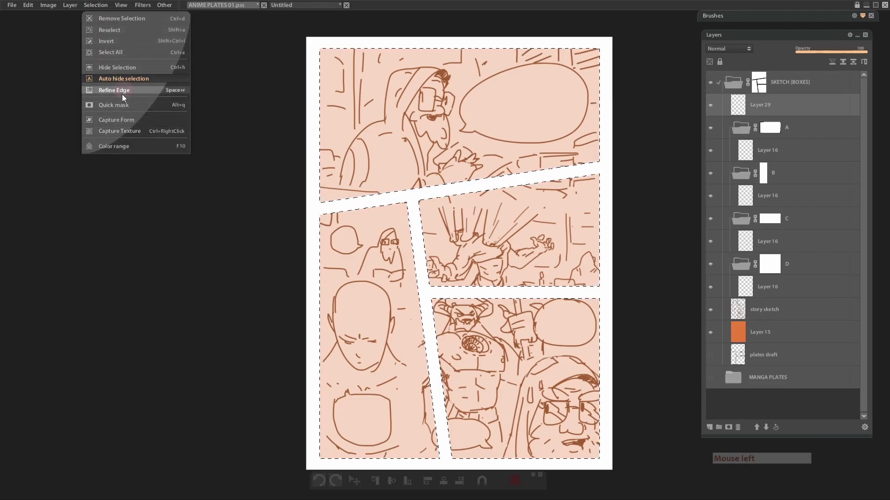
pyautogui.click(97, 97)
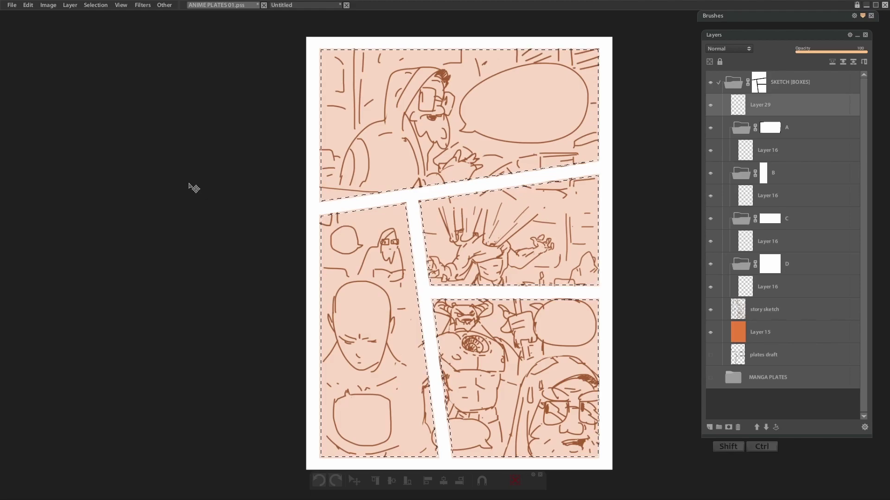
pyautogui.click(102, 3)
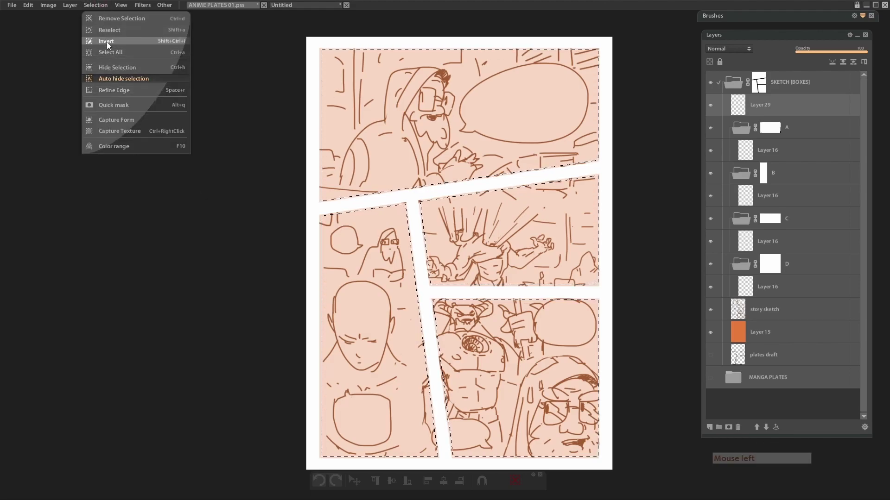
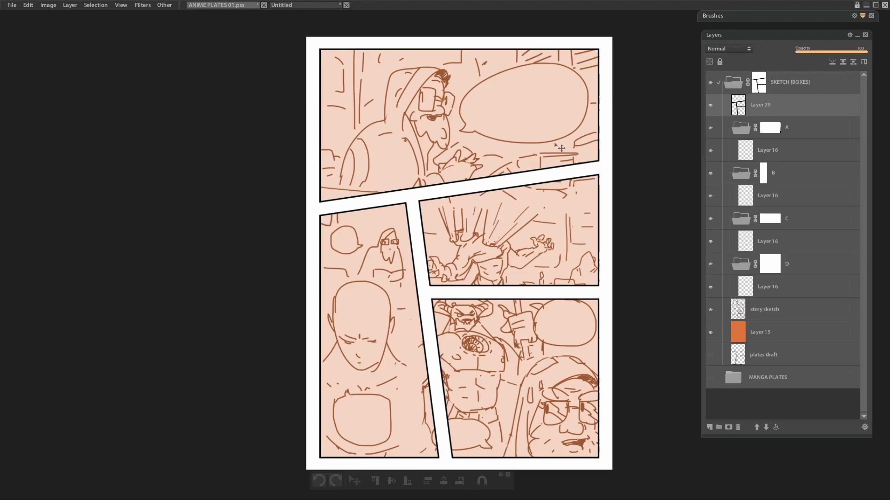
# Remove group A's old mask ready for the slanted panel shape and fade the story sketch to about 31.
pyautogui.click(813, 55)
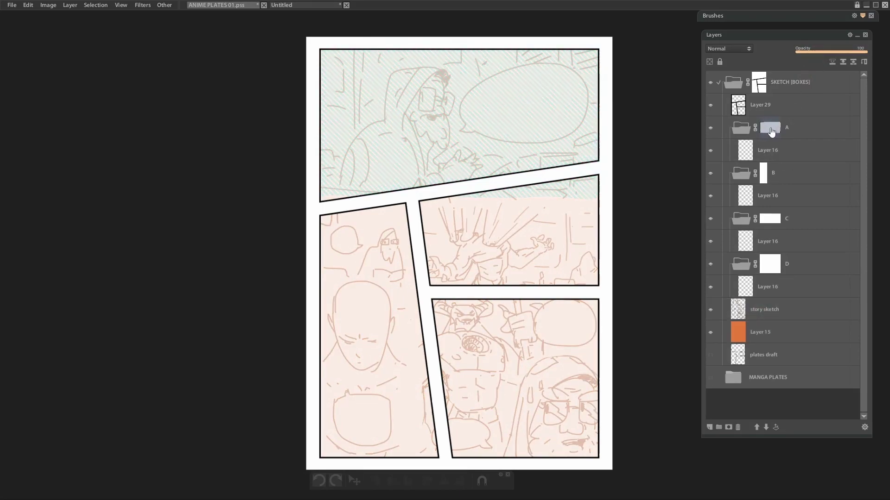
pyautogui.press('Delete')
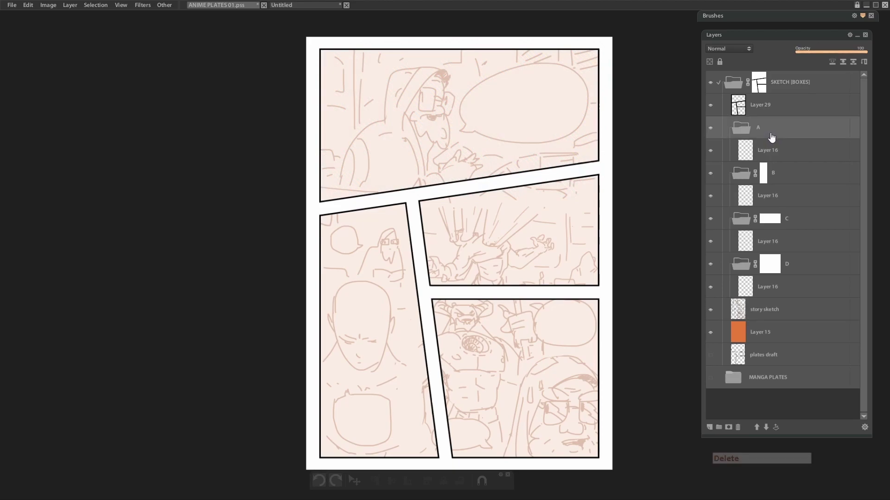
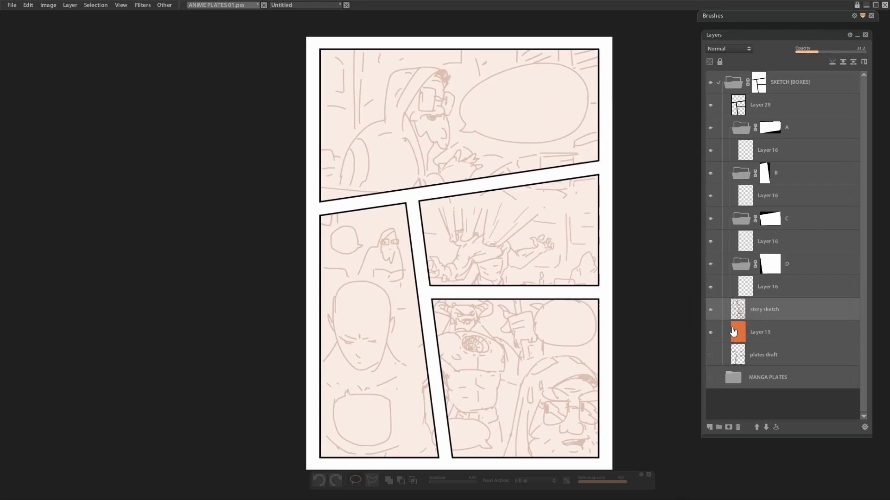
# Magic-wand select the speech bubble interiors on story sketch and fill them white on new Layer 31.
pyautogui.click(718, 316)
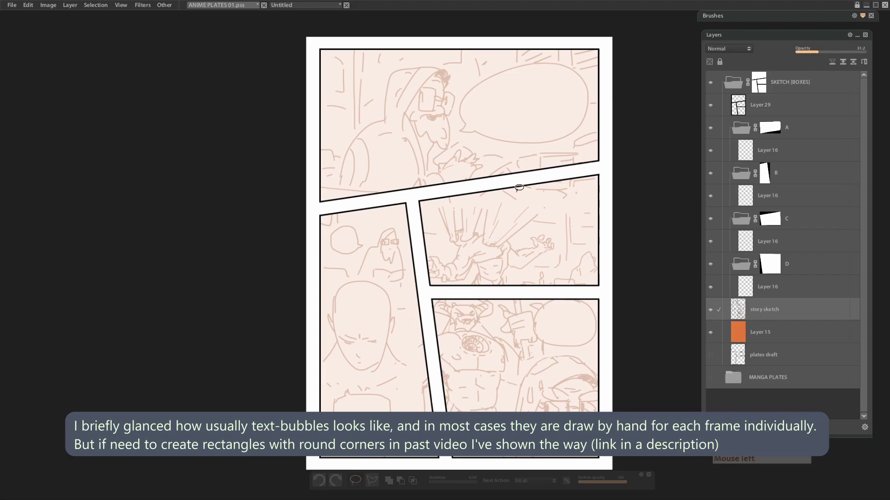
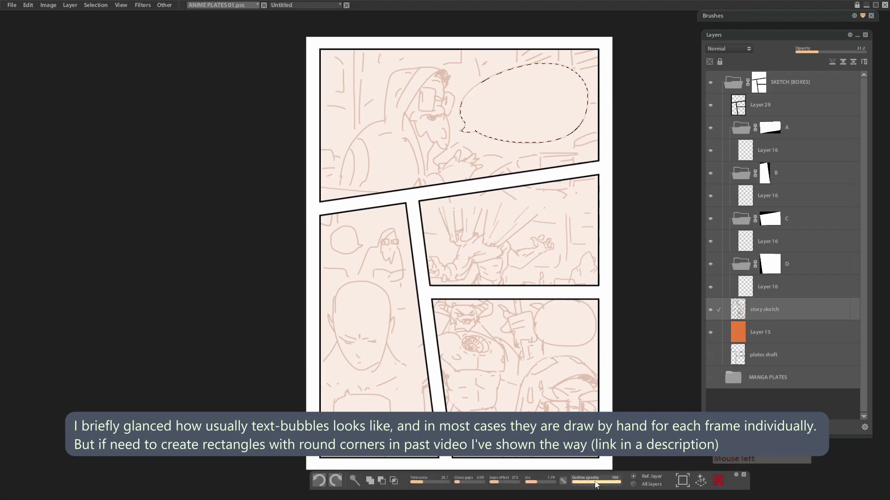
pyautogui.click(534, 486)
pyautogui.click(536, 485)
pyautogui.click(537, 486)
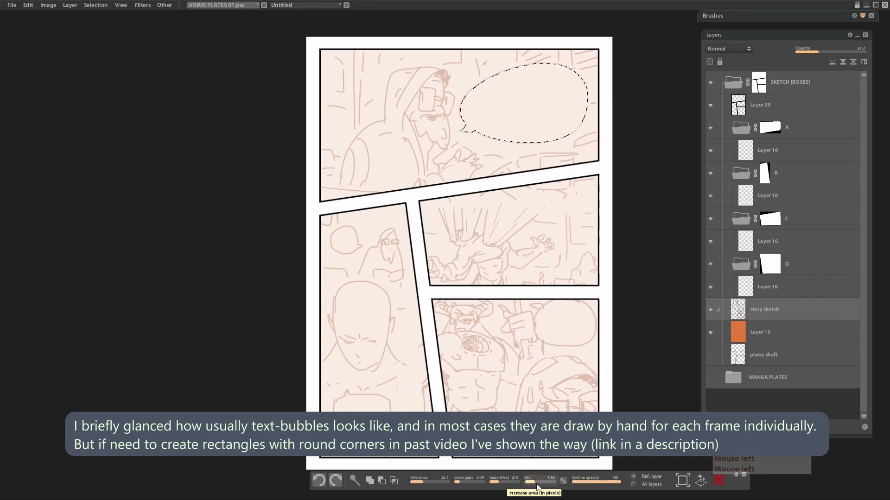
pyautogui.click(538, 484)
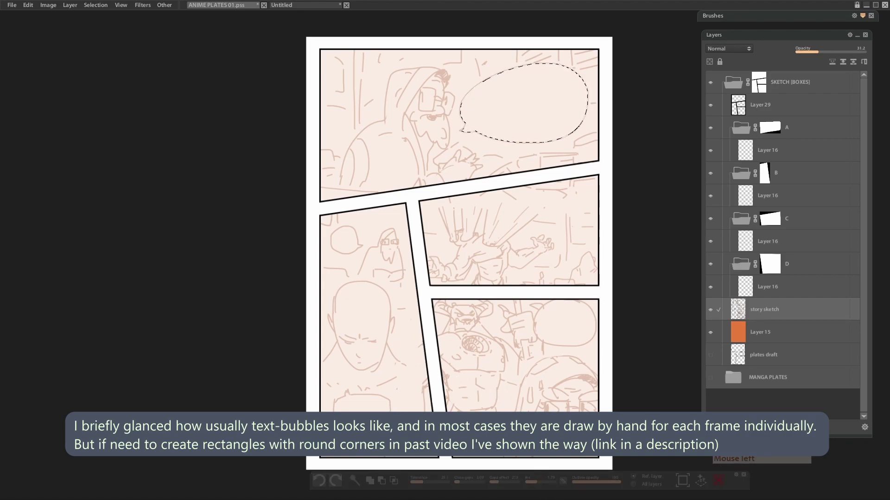
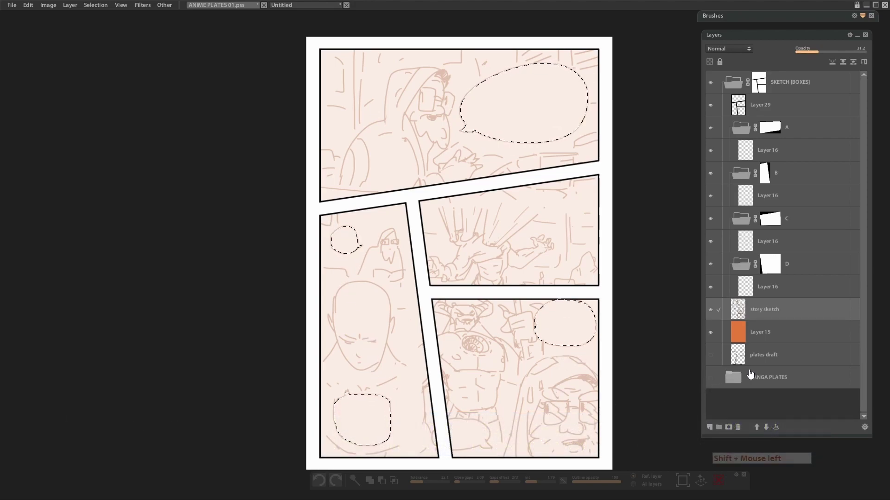
pyautogui.click(765, 316)
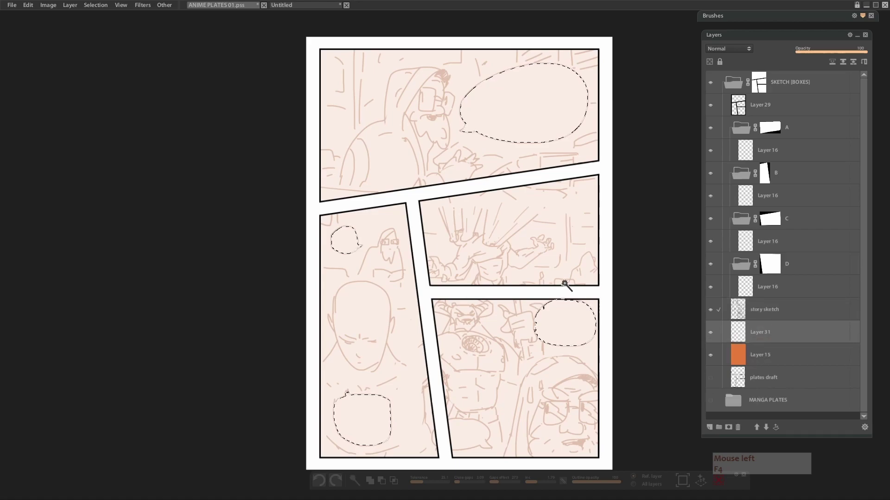
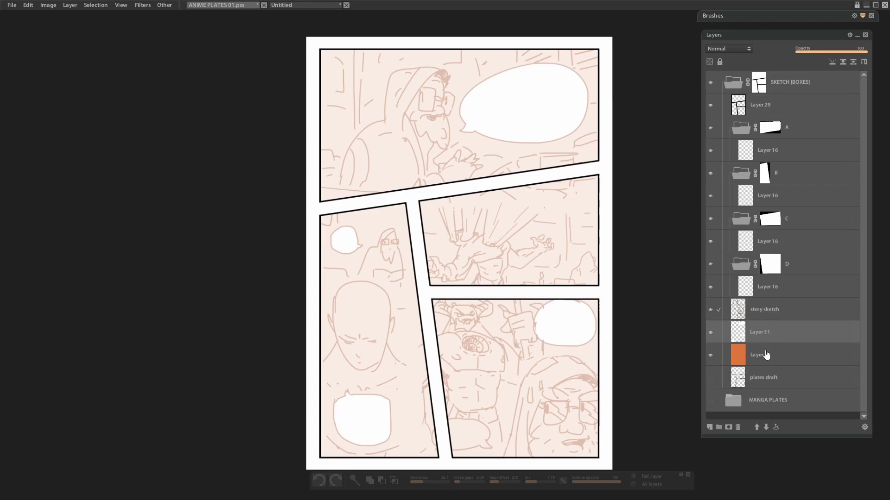
# Raise the story sketch opacity so its lines read darker again.
pyautogui.click(713, 359)
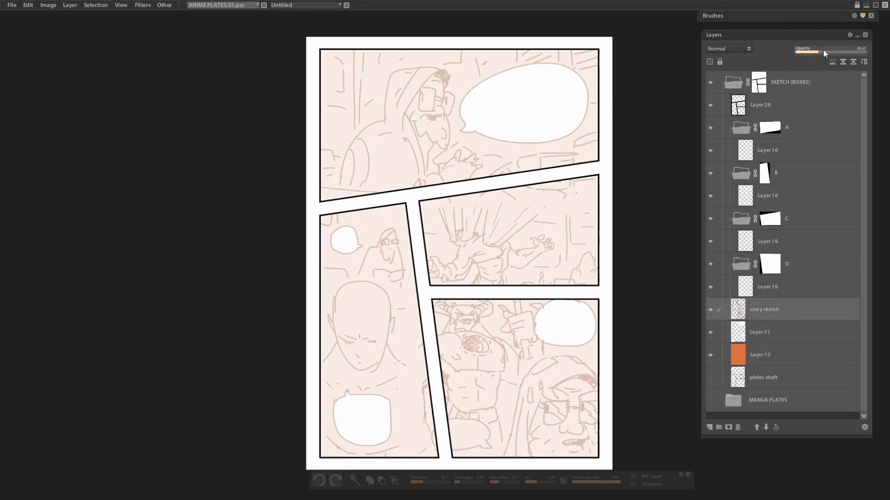
pyautogui.click(823, 54)
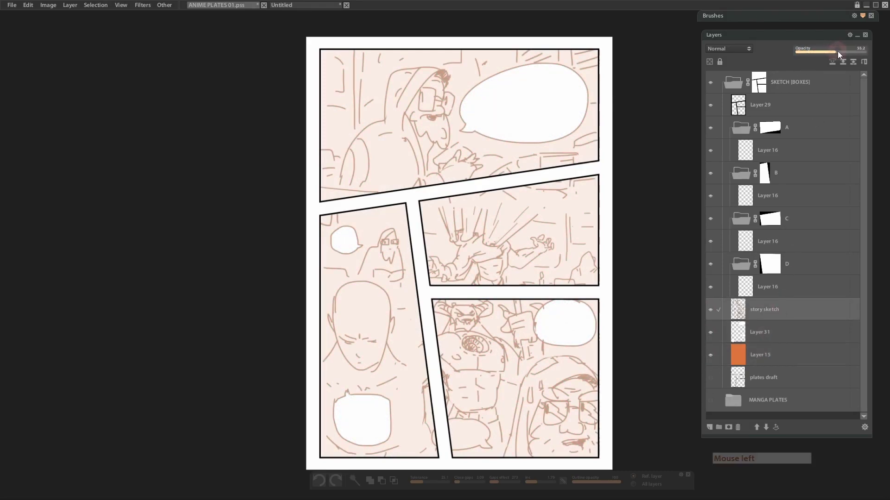
pyautogui.click(781, 285)
# Shade the hooded figure dark on Layer 16 in folder A and lower the shading to about 40% opacity.
pyautogui.click(763, 148)
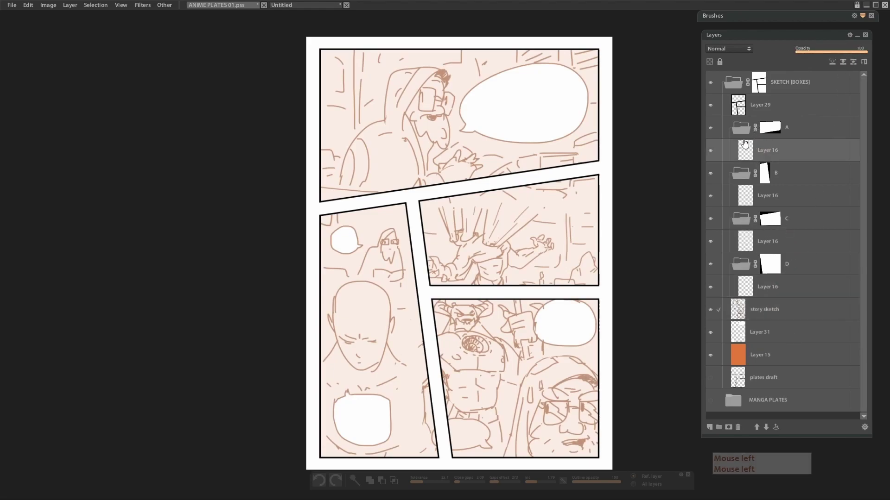
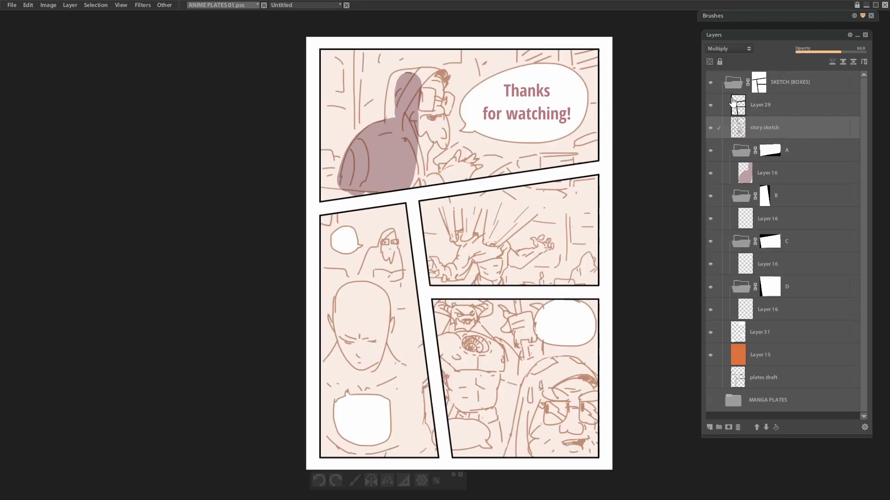
pyautogui.click(747, 178)
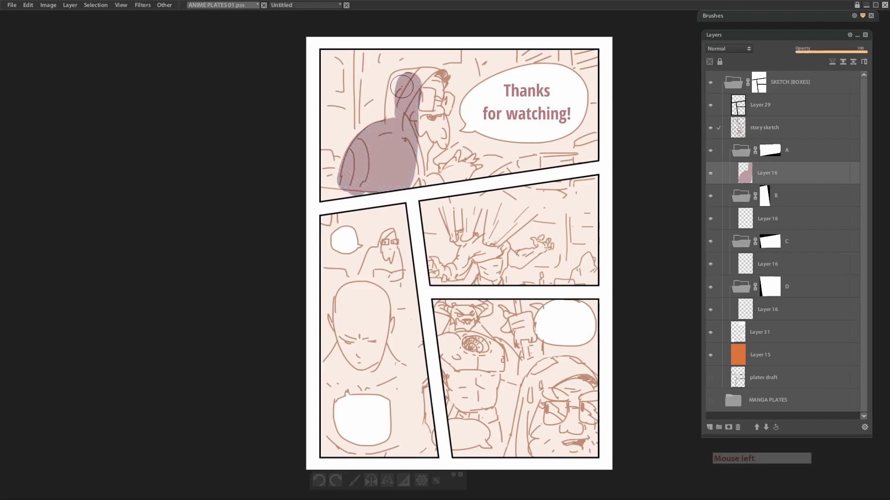
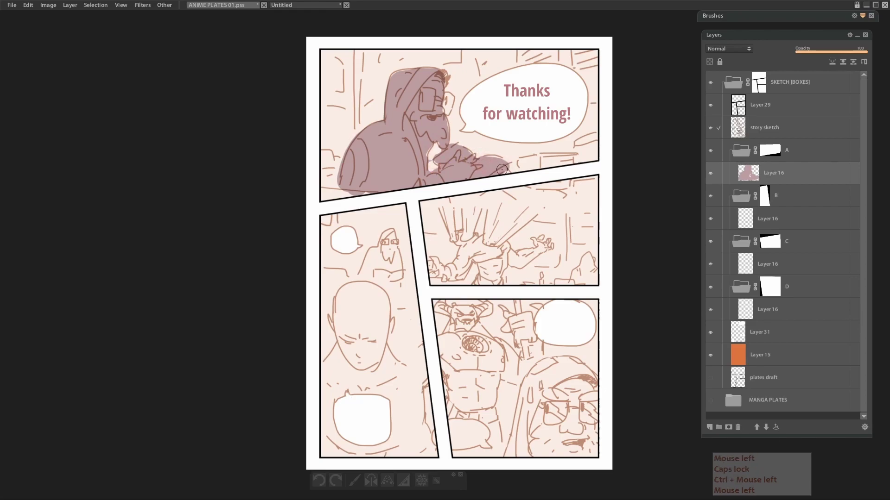
pyautogui.click(828, 59)
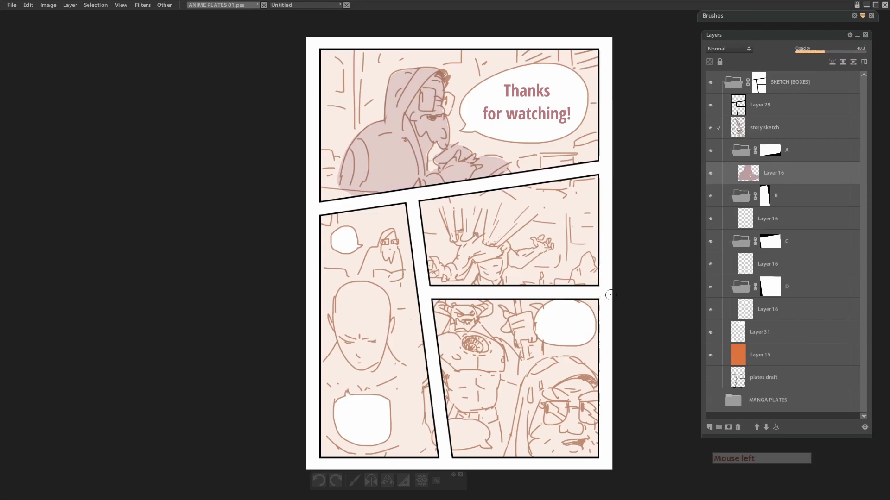
pyautogui.click(541, 343)
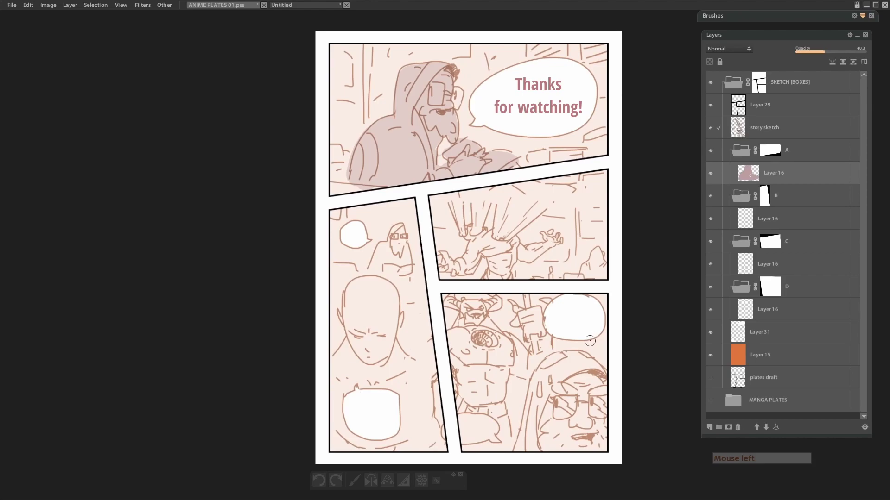